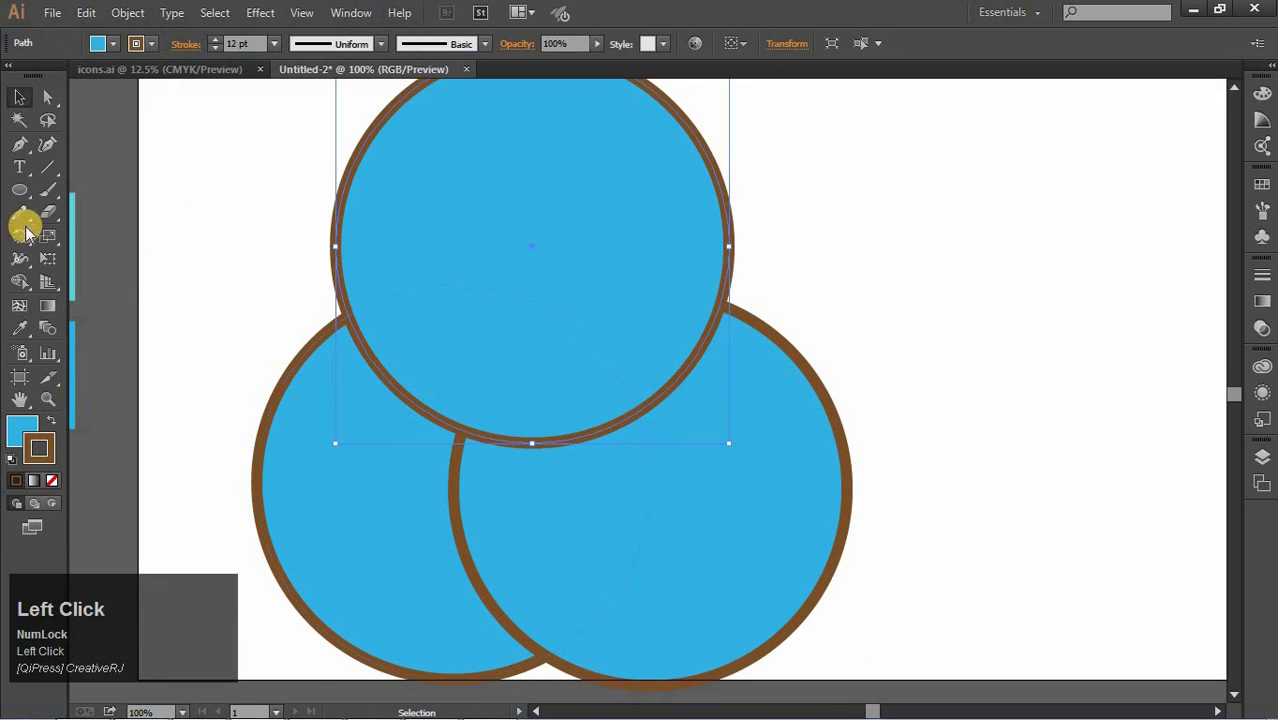
- Reposition the two lower circles so they overlap evenly side by side
left_click(318, 259)
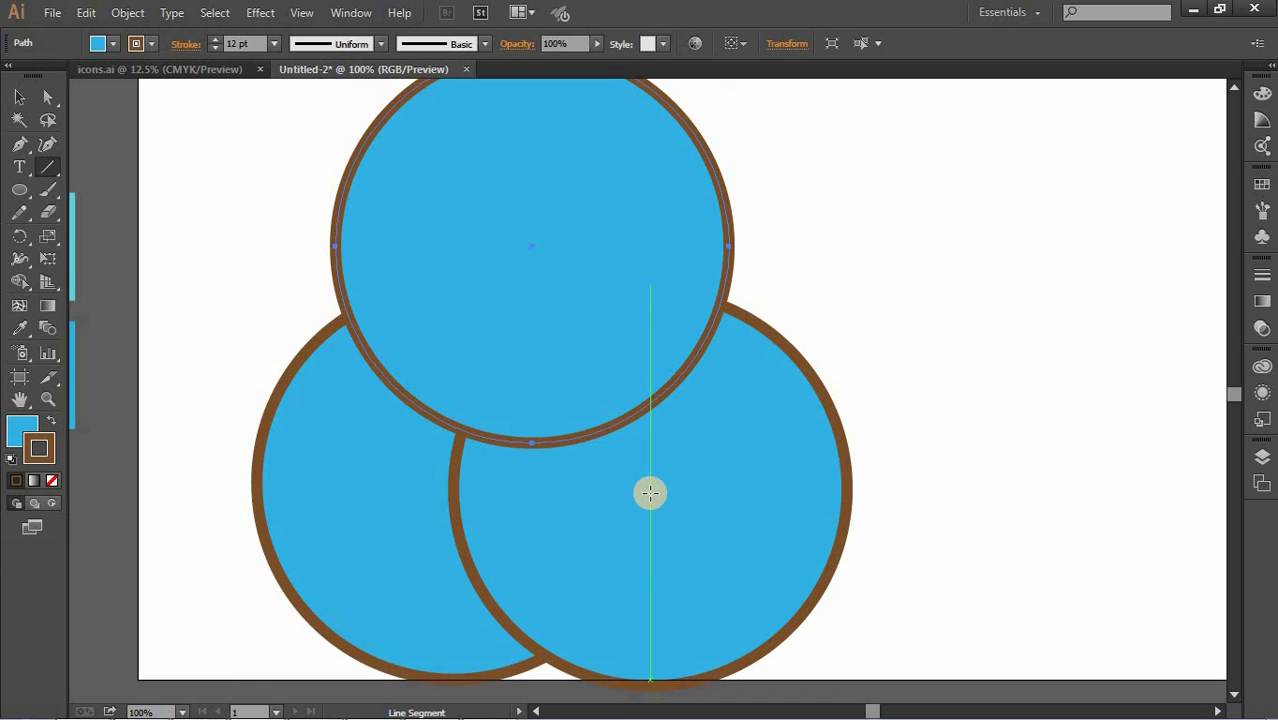
left_click(249, 303)
key("Up")
left_click_drag(698, 557, 446, 562)
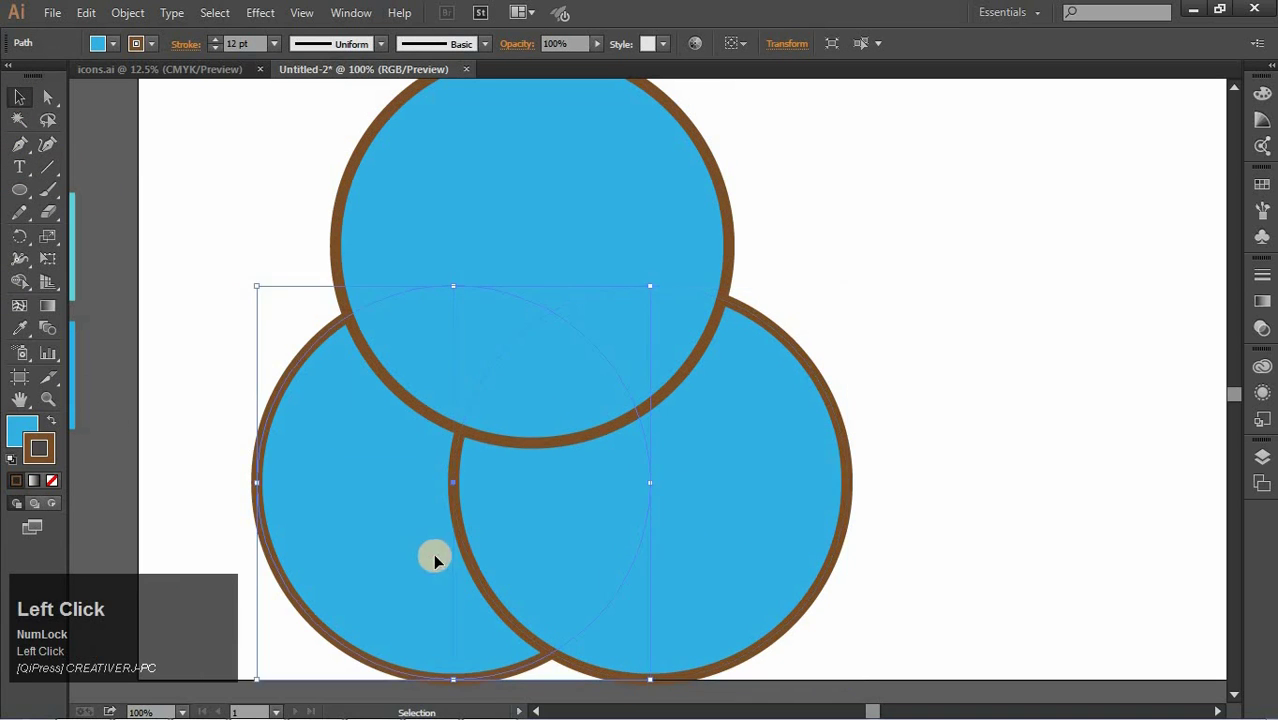
left_click_drag(844, 473, 122, 310)
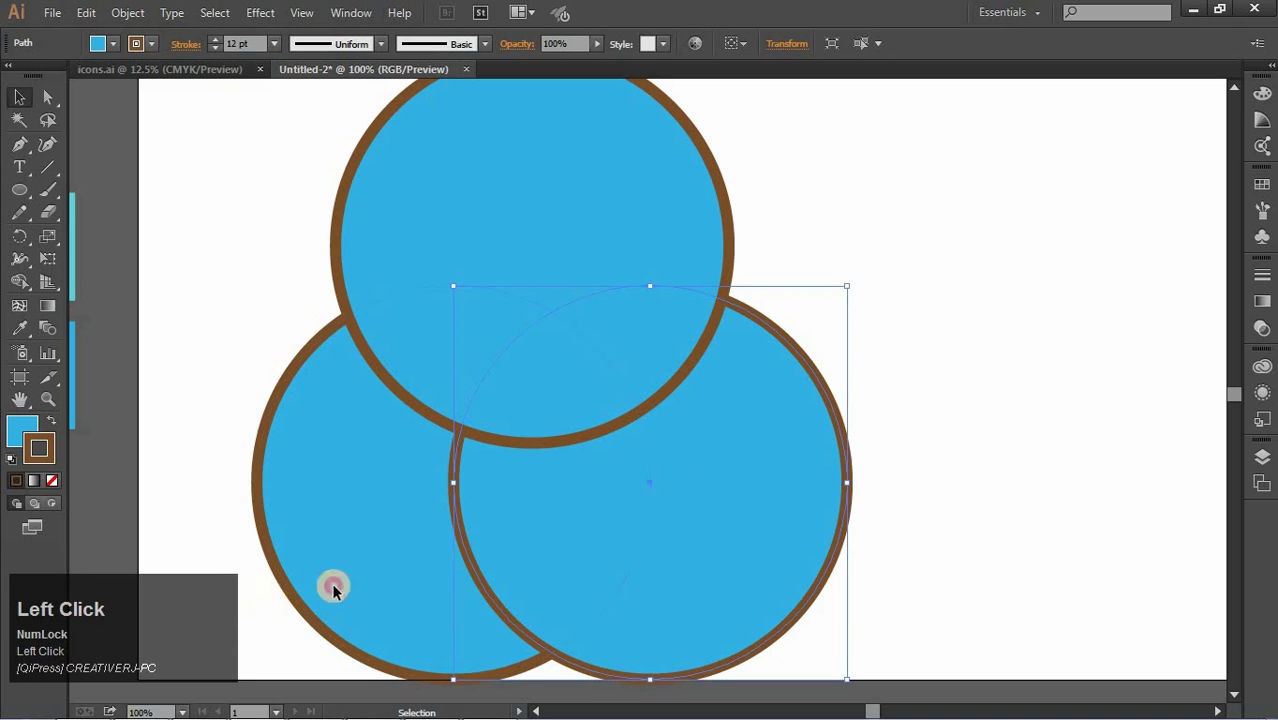
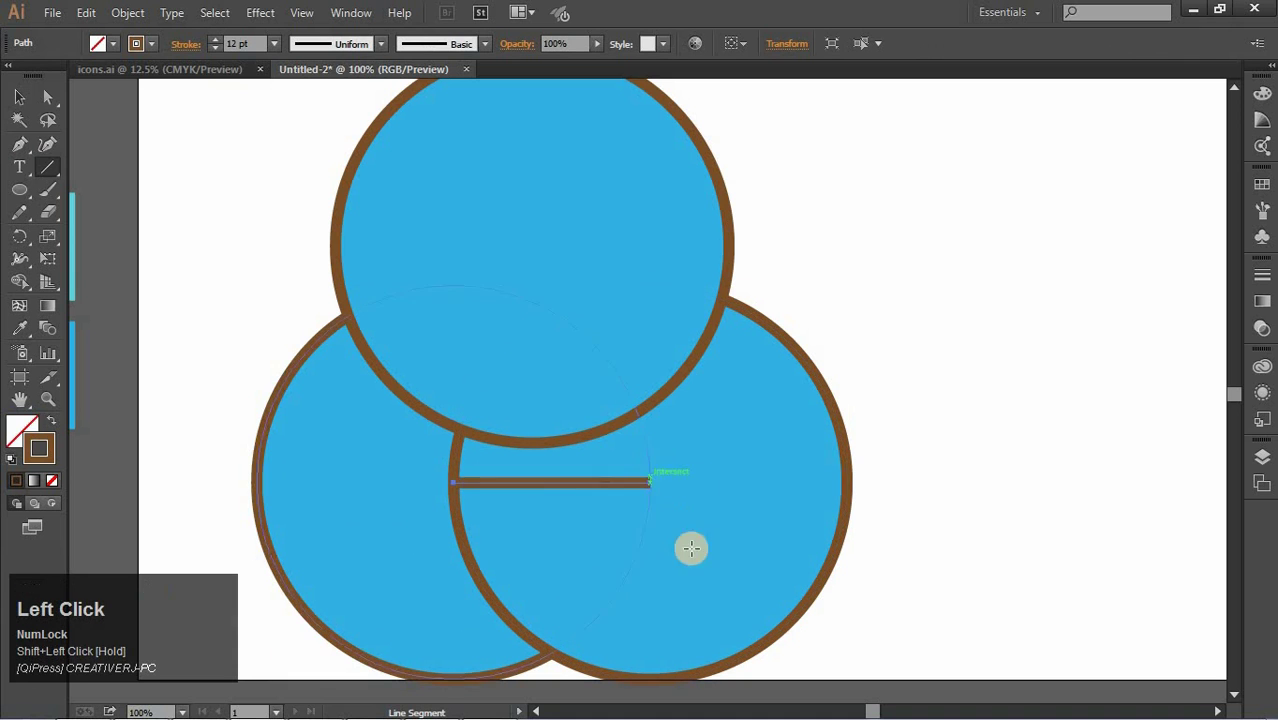
- Measure between the lower circle centres with a guide line, centre the top circle, delete the guide and select all three
left_click_drag(161, 237, 514, 336)
key("Down")
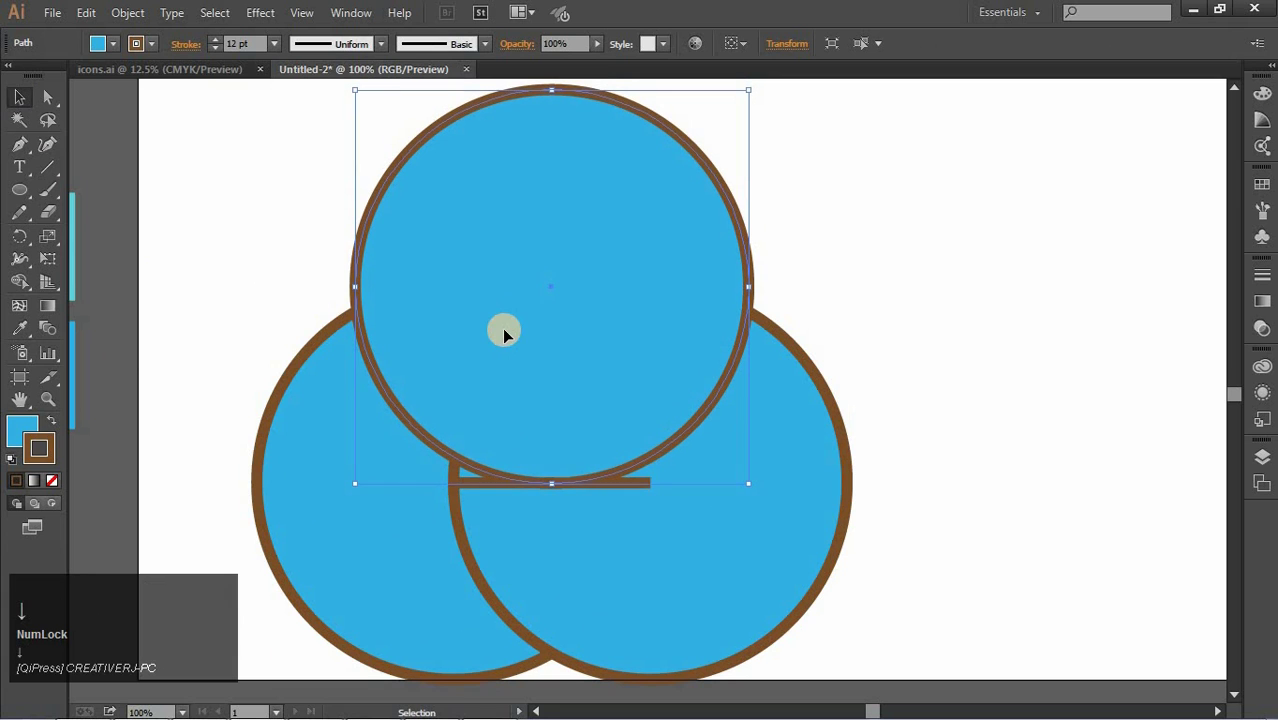
left_click(653, 492)
key("BackSpace")
left_click_drag(395, 486, 177, 183)
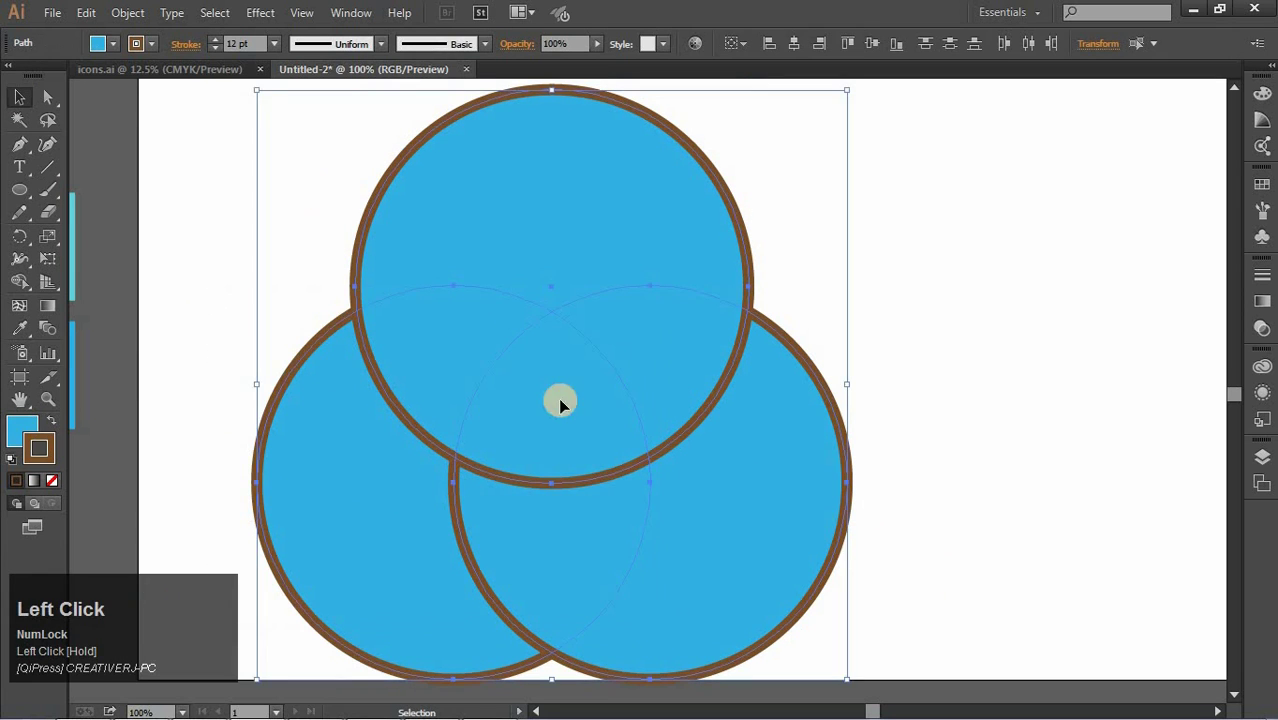
- Group and divide the circles with Pathfinder, then select the central overlap piece to make it white
key("Return")
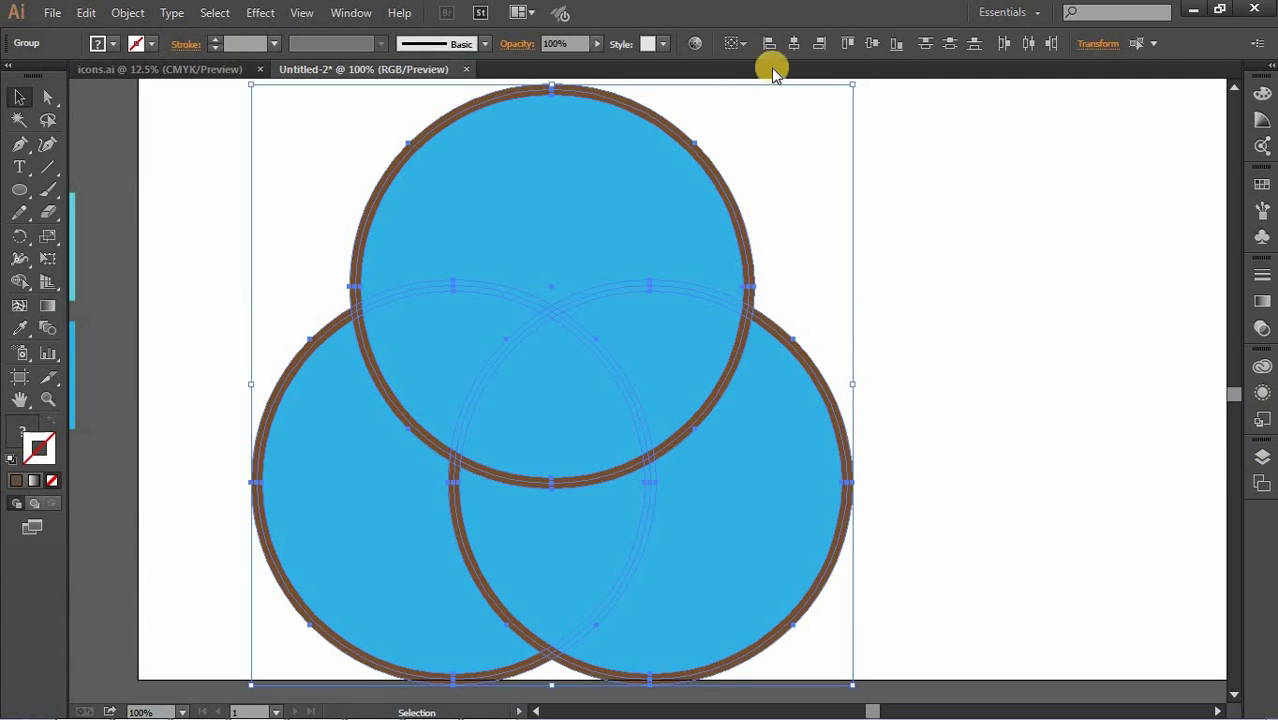
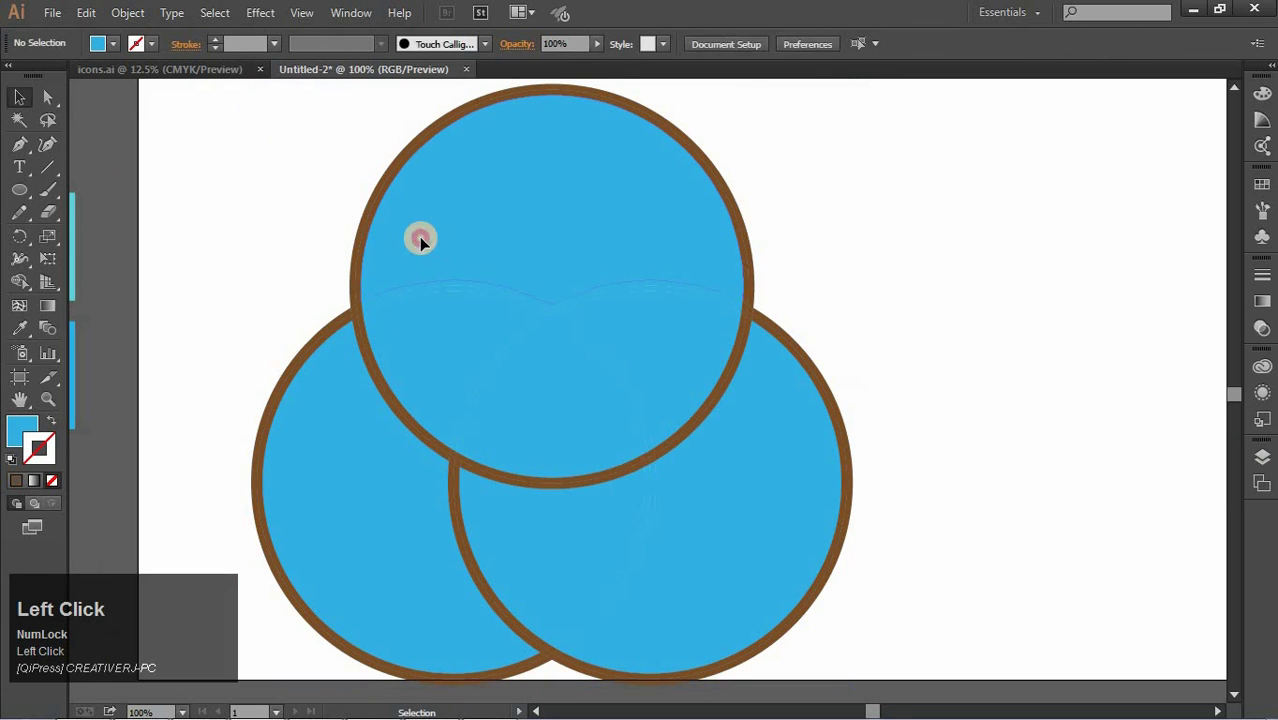
left_click(584, 421)
key("BackSpace")
left_click(605, 355)
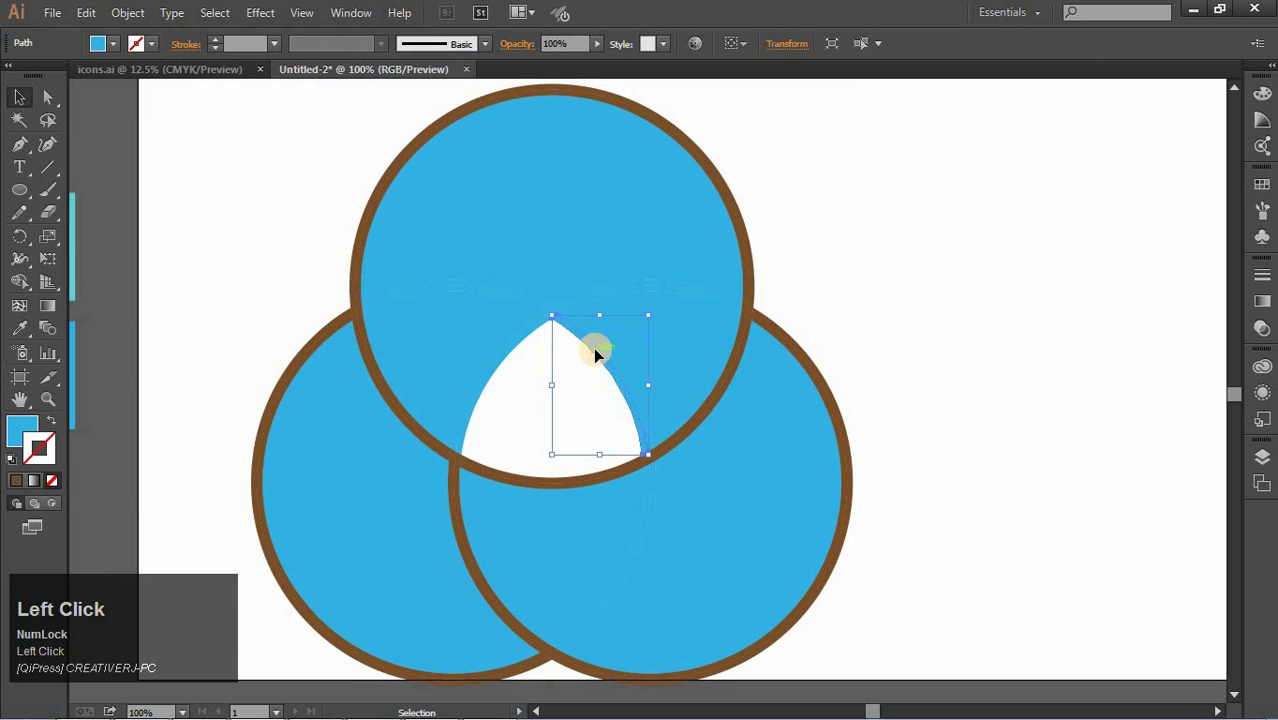
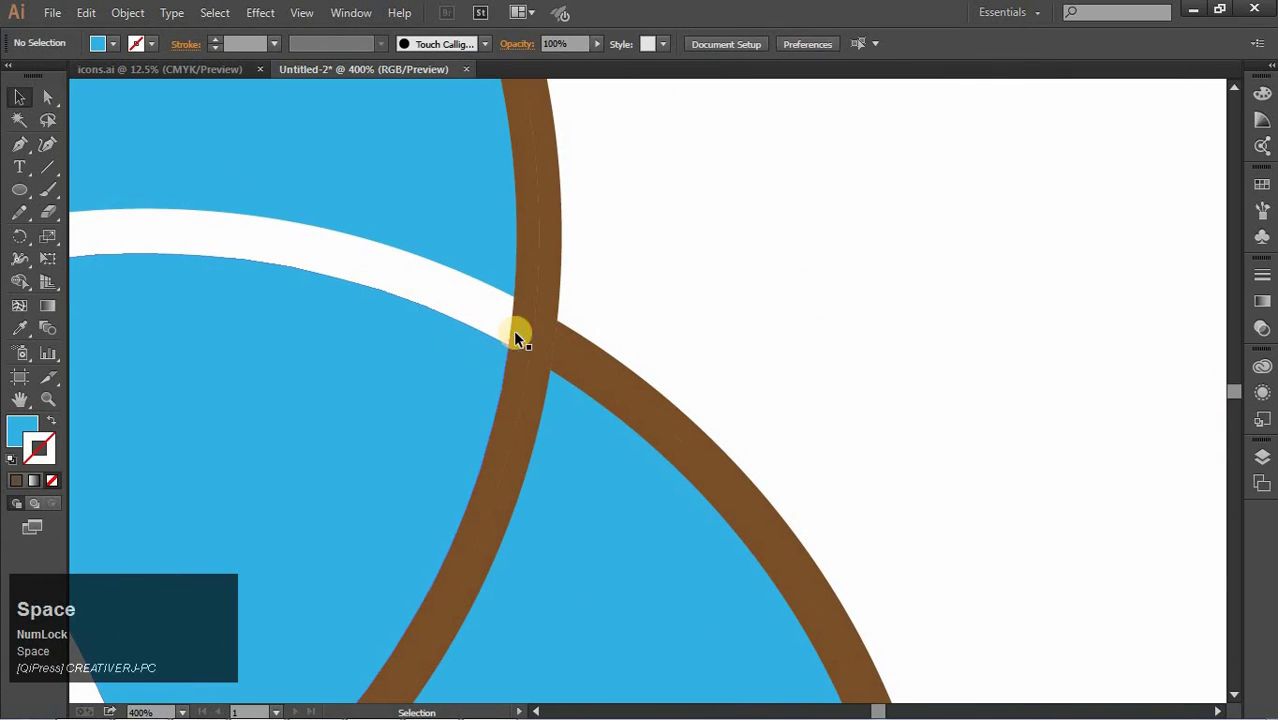
- Select brown outline pieces inside the overlaps to remove them, leaving white arcs
left_click(525, 314)
left_click(555, 285)
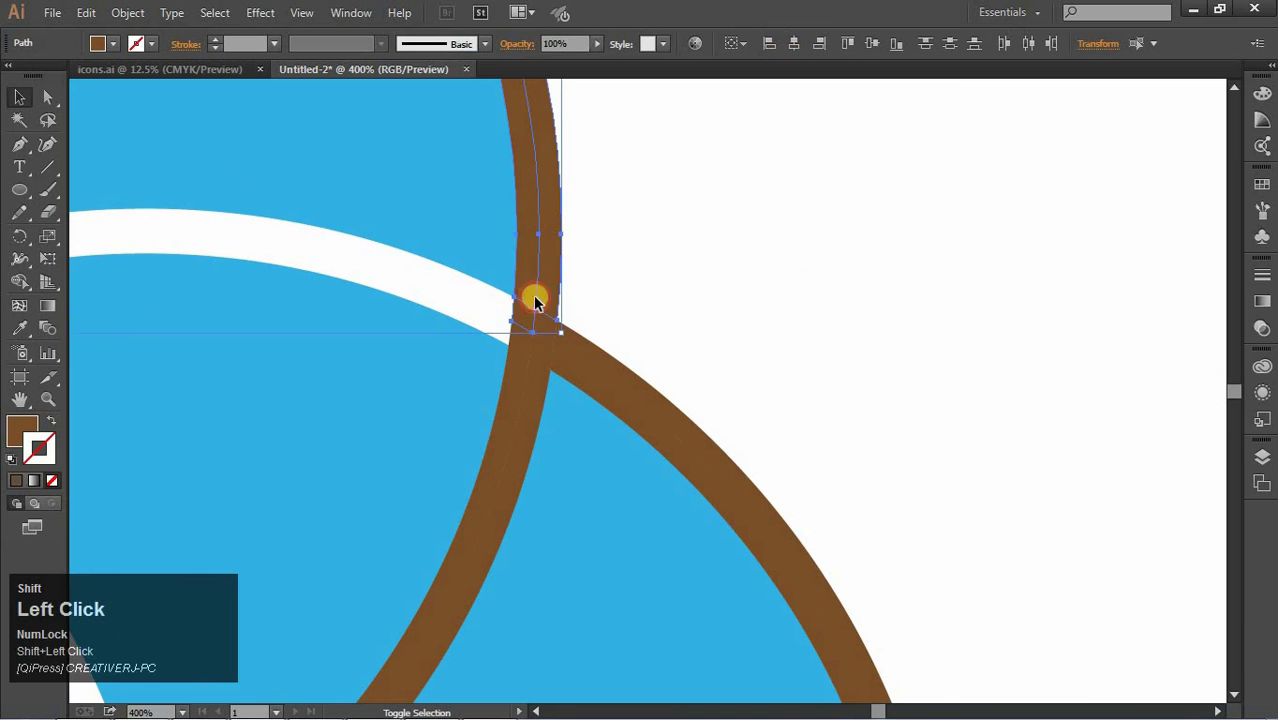
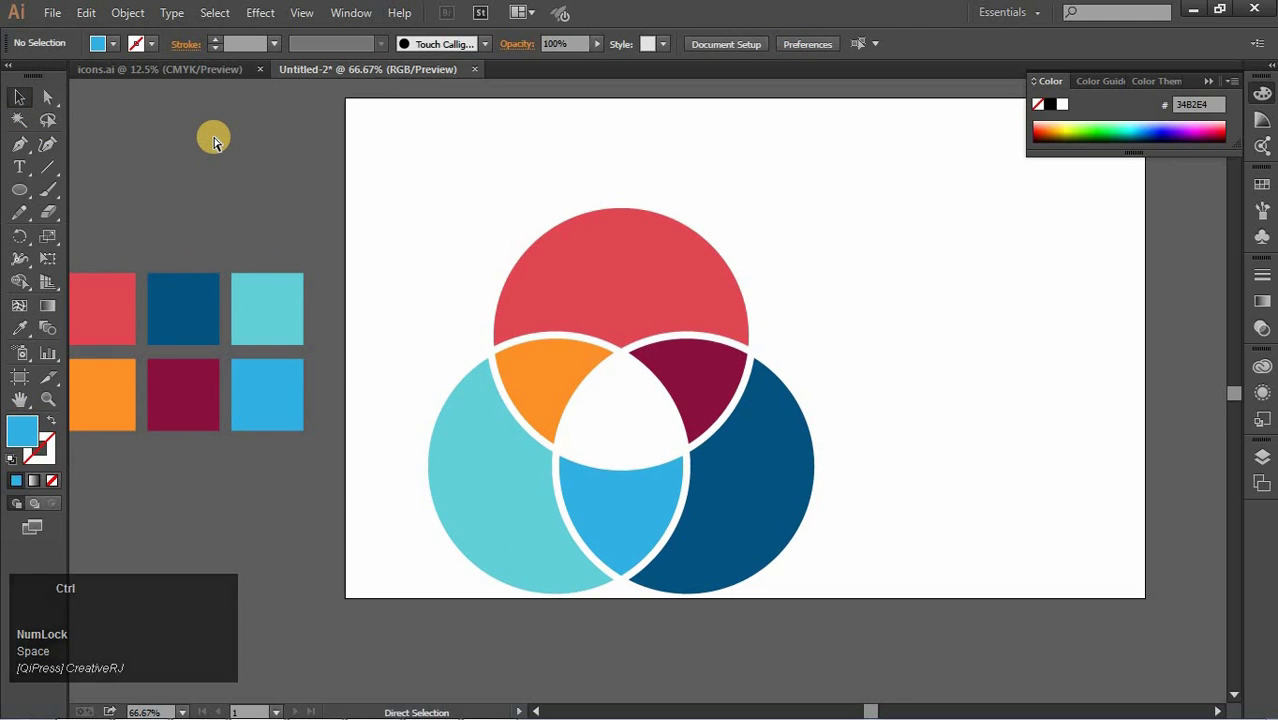
- Bring the ring, share and pin icons from icons.ai into the overlaps and select them for a white fill
left_click(266, 87)
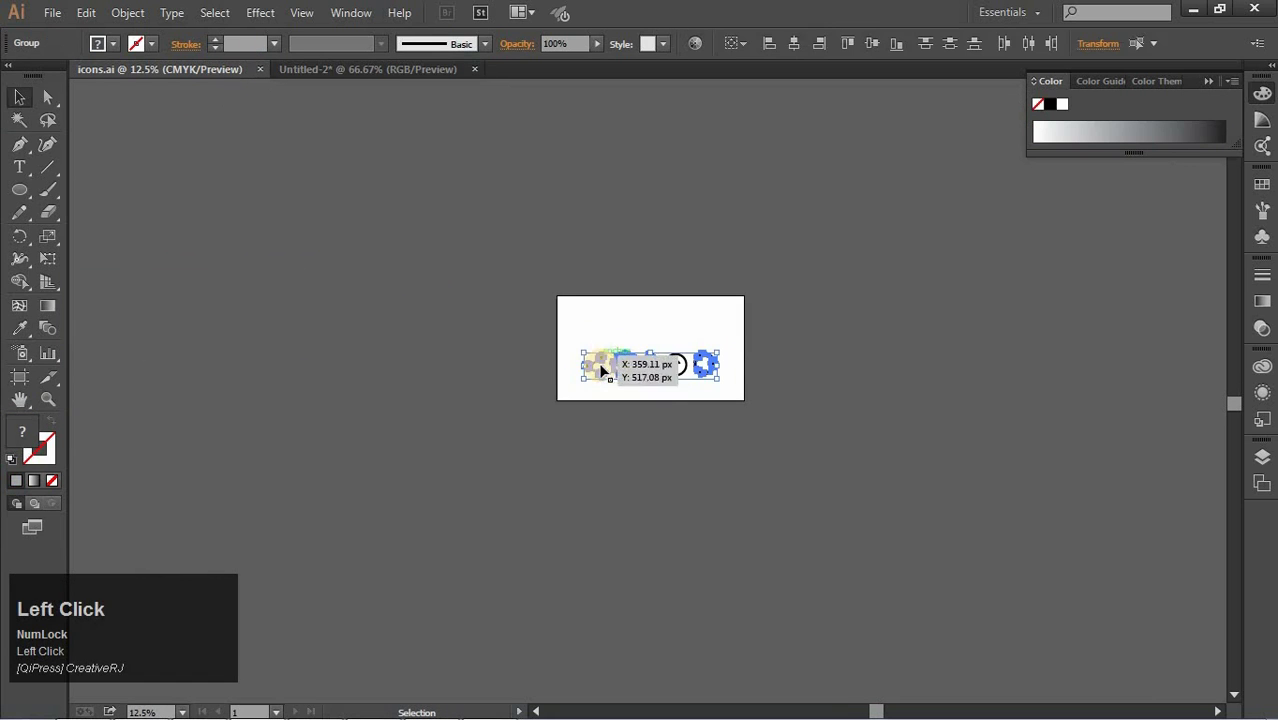
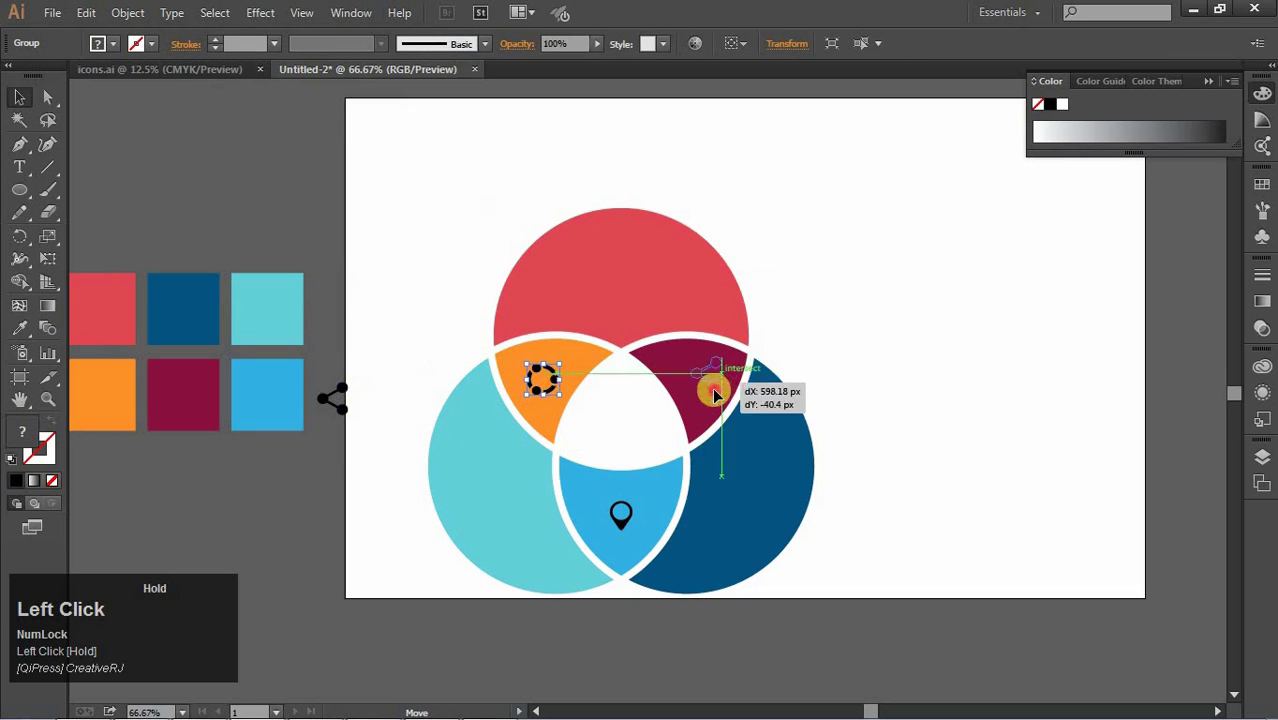
key("space")
left_click(869, 305)
left_click(570, 429)
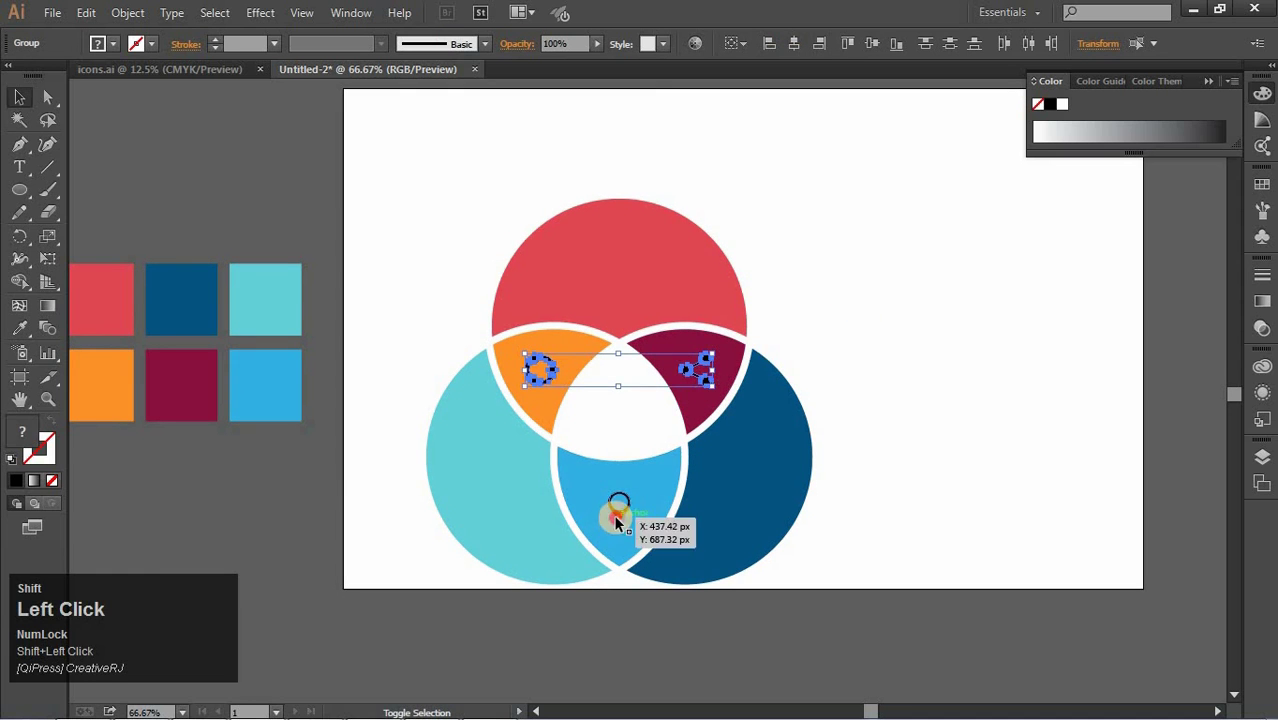
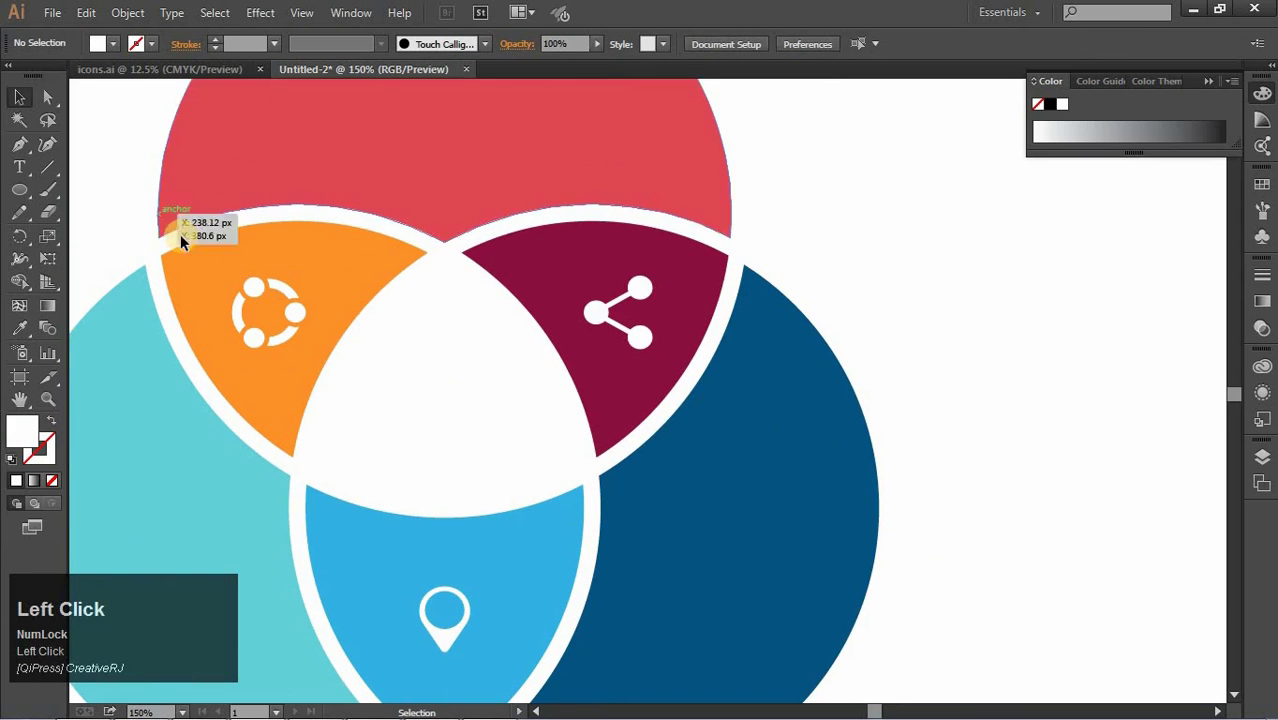
- Add the INFOGRAPHIC heading text beside the top red circle
key("space")
key("ctrl+-")
key("space")
left_click(225, 295)
key("space")
left_click(72, 172)
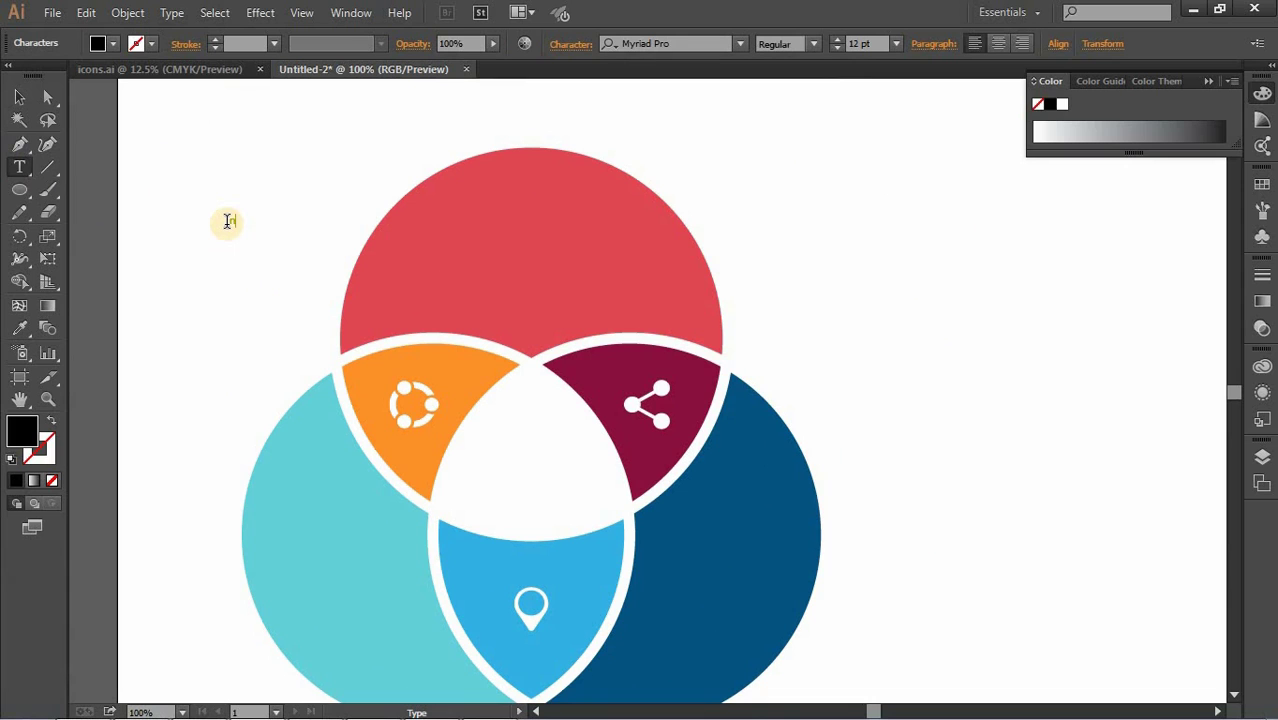
type("fo")
key("BackSpace")
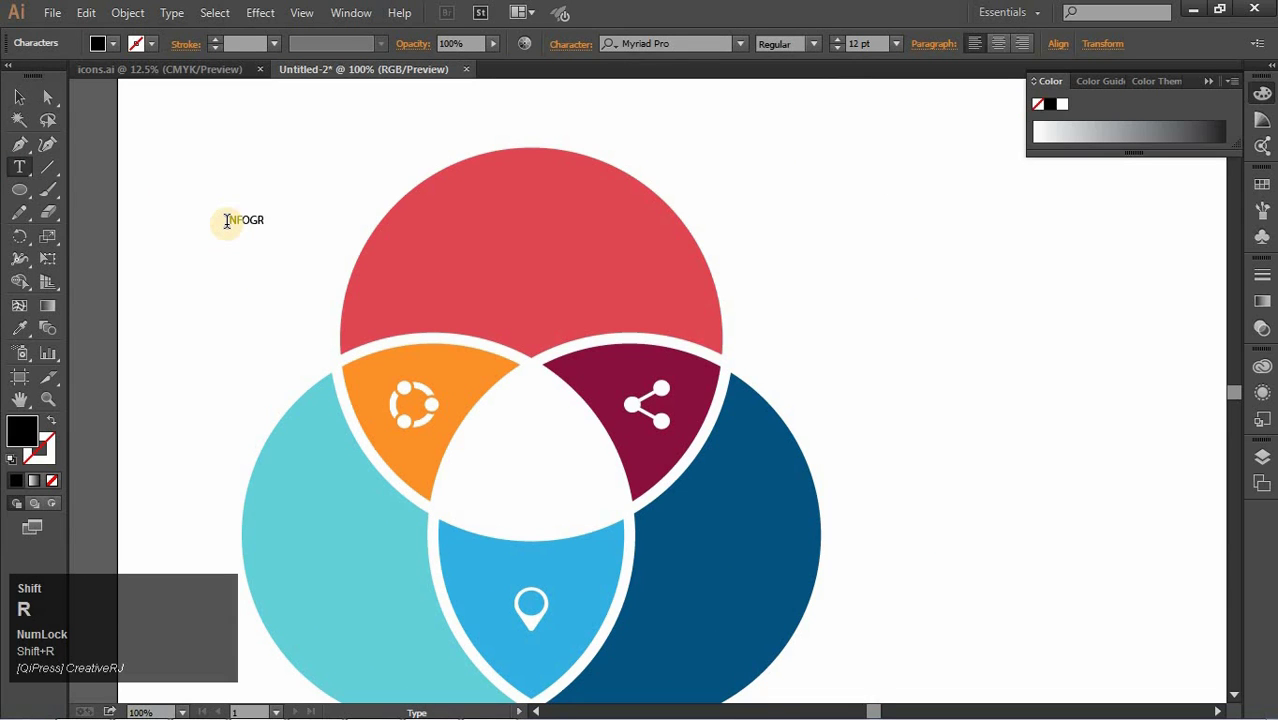
key("shift+BackSpace")
key("shift+a")
key("shift+BackSpace")
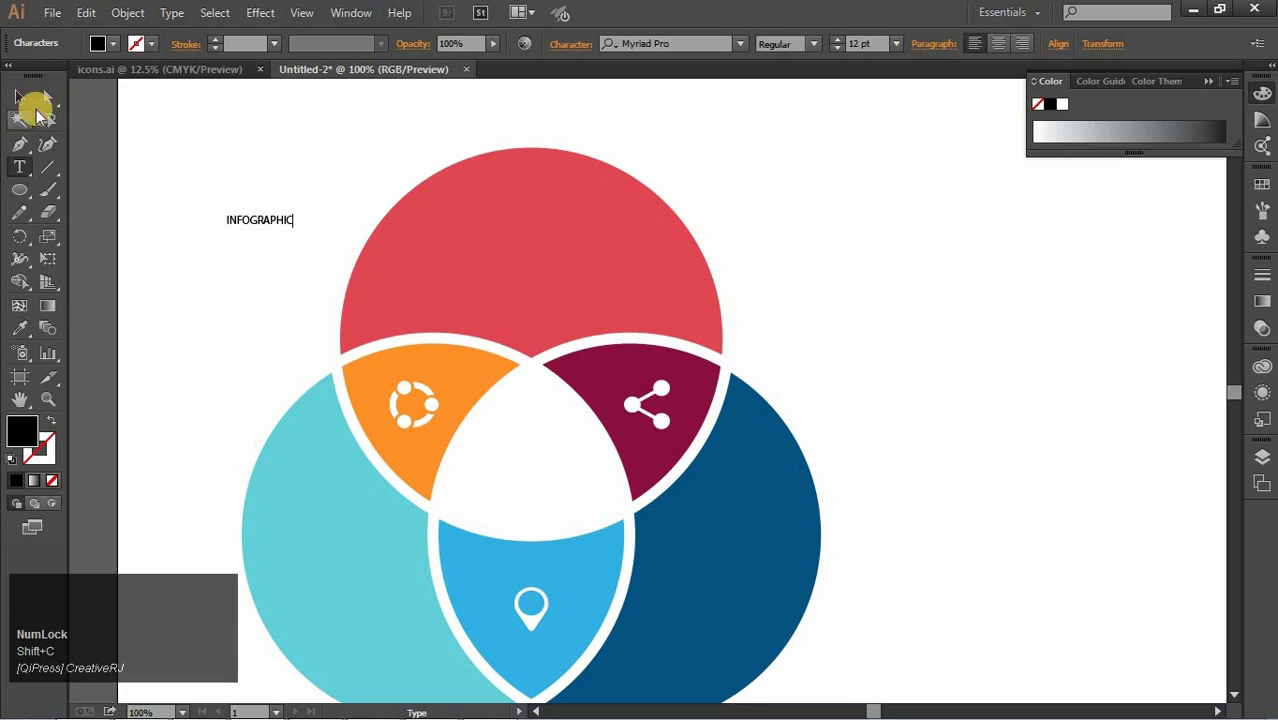
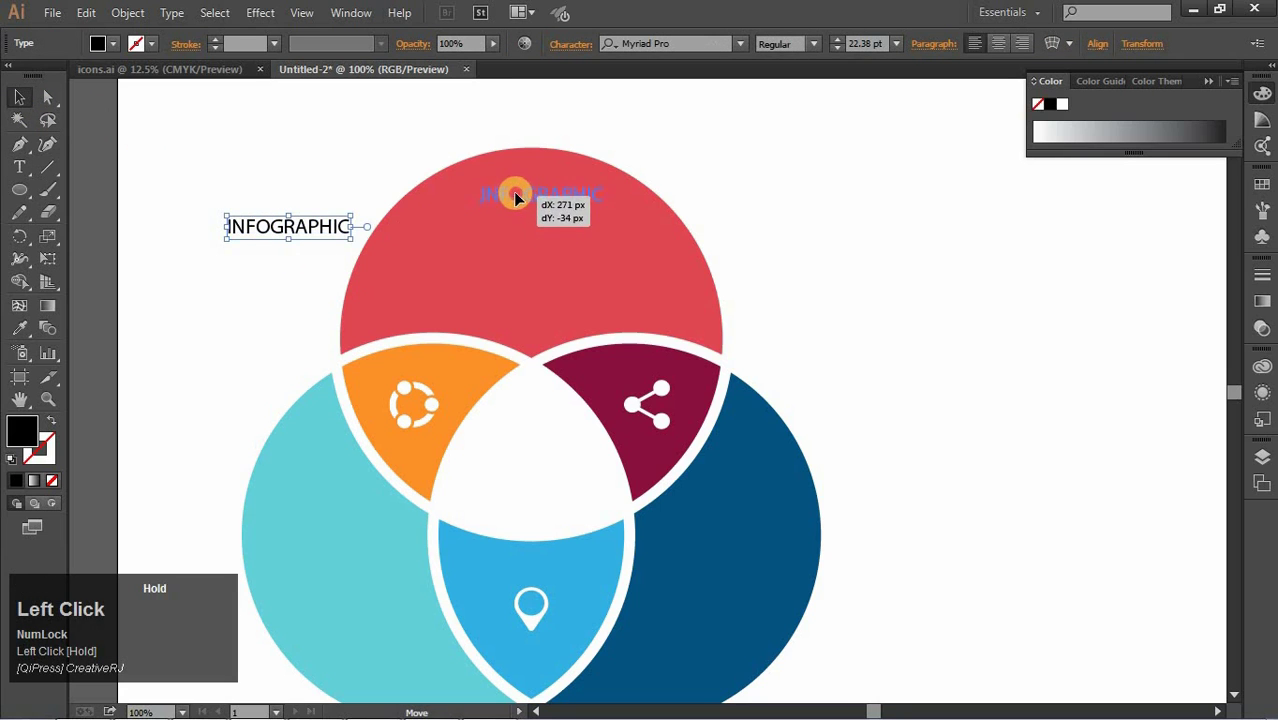
key("Left")
key("Down")
- Write the first two description lines: 'This is a dummy content' and 'download FILE from description'
left_click(137, 228)
key("shift+space")
key("shift+space")
key("BackSpace")
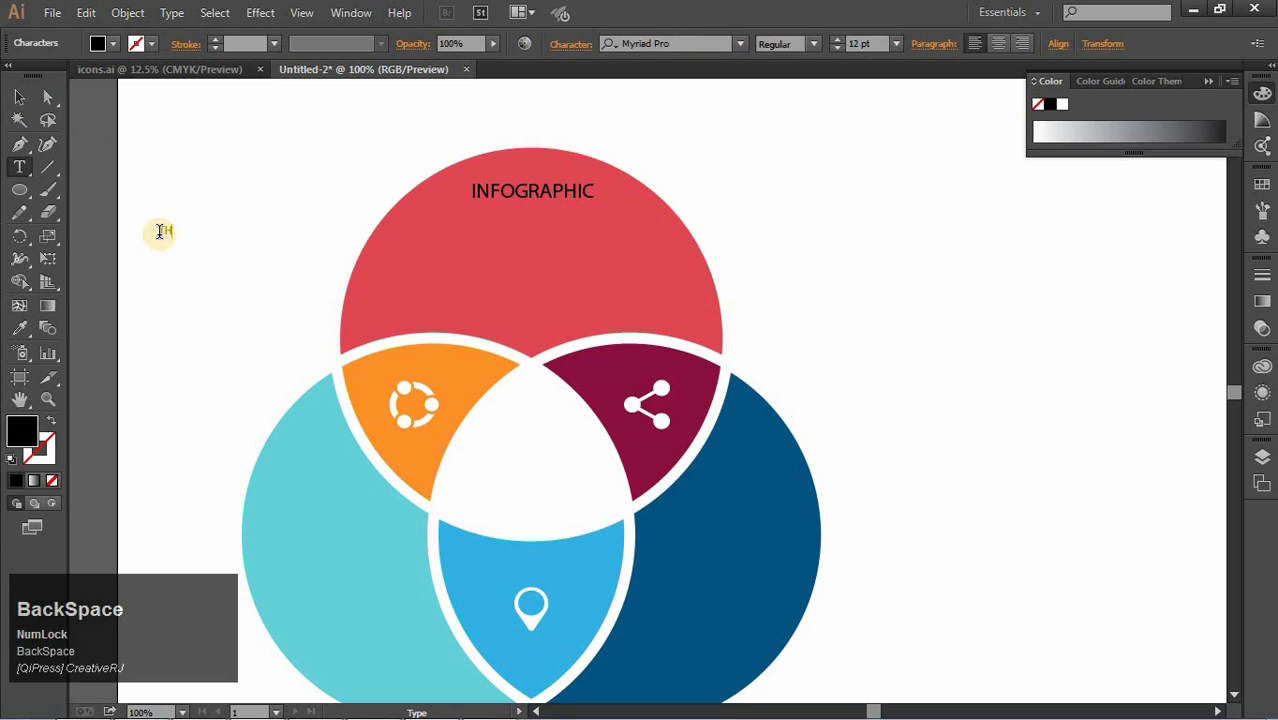
type("his")
key("space")
key("space")
type("a")
key("space")
type("dummy")
key("space")
type("content")
key("shift+Return")
type("download")
key("space")
type("fiFILE")
key("space")
type("from")
key("space")
type("description")
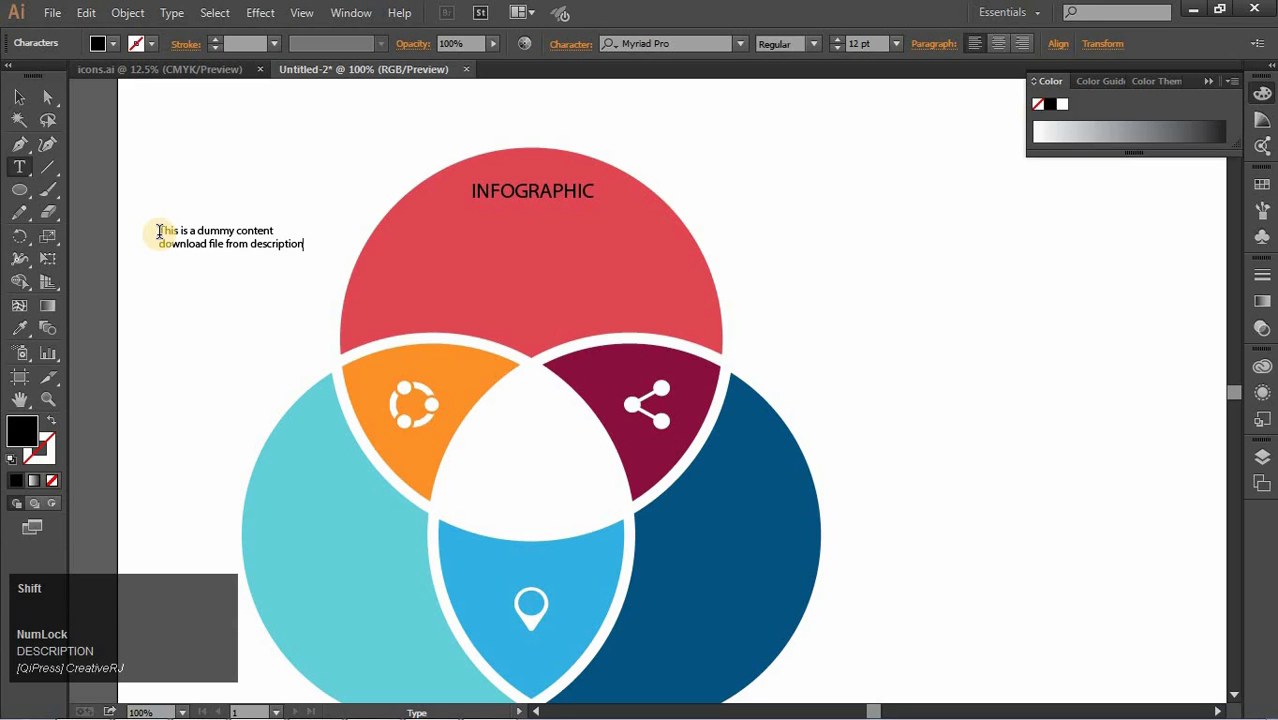
- Finish the paragraph with 'like share and comment' and 'and SUBSCRIBE for more.' and exit editing
key("shift+Return")
type("like")
key("space")
type("share")
key("space")
type("andomment")
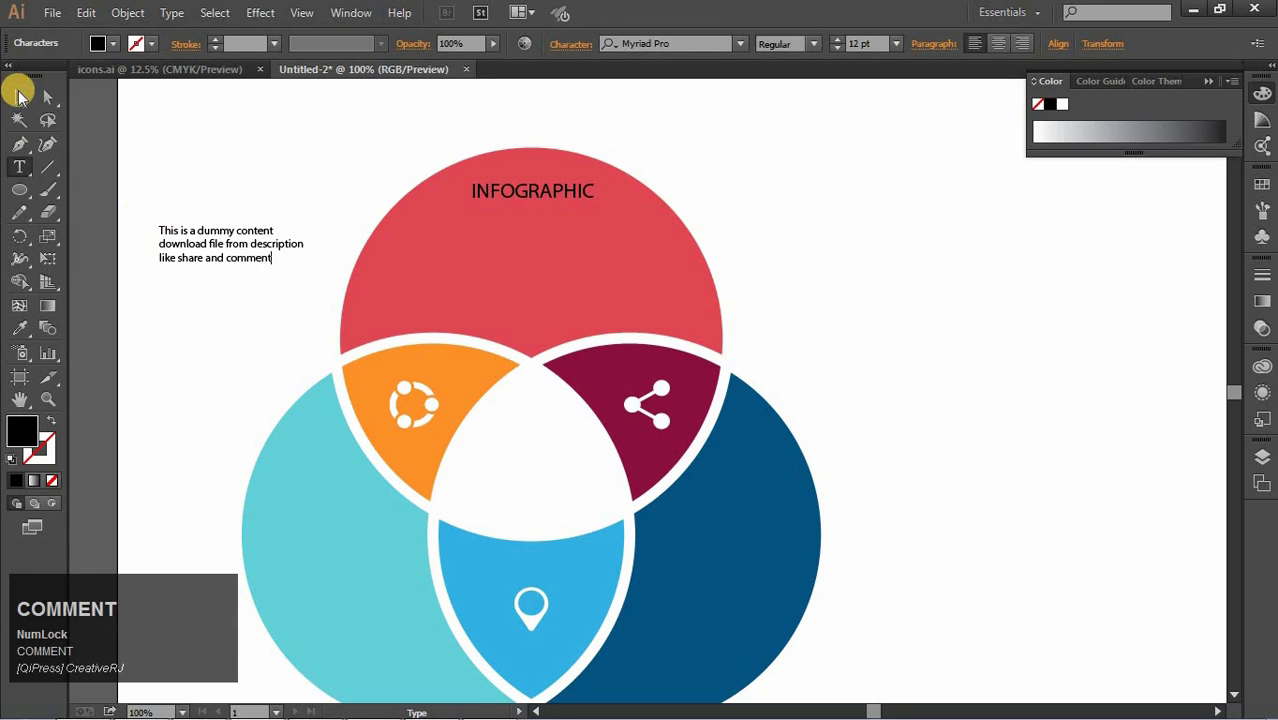
key("shift+Return")
type("and")
key("space")
type("subscribSUBSCRIBE")
key("space")
type("for")
key("space")
type("more")
key(".")
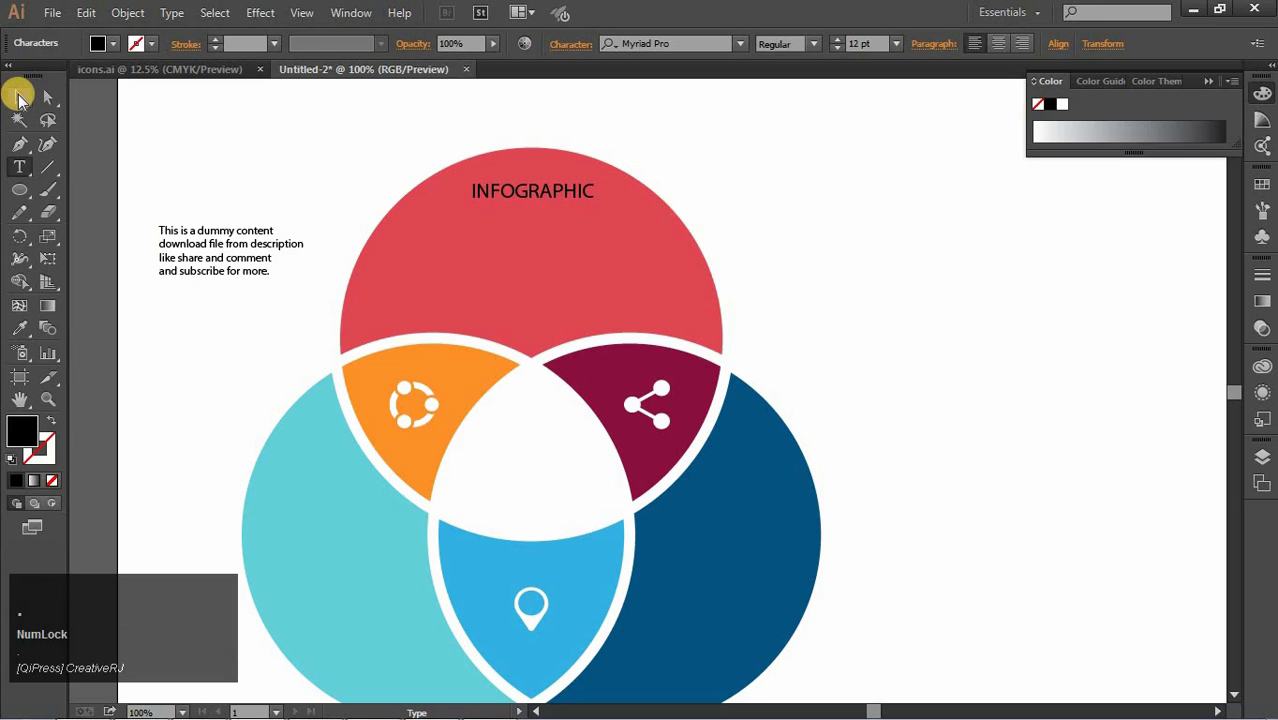
key("shift+1")
- Centre the paragraph under the INFOGRAPHIC heading and make both white with the Eyedropper
left_click_drag(30, 109, 1002, 54)
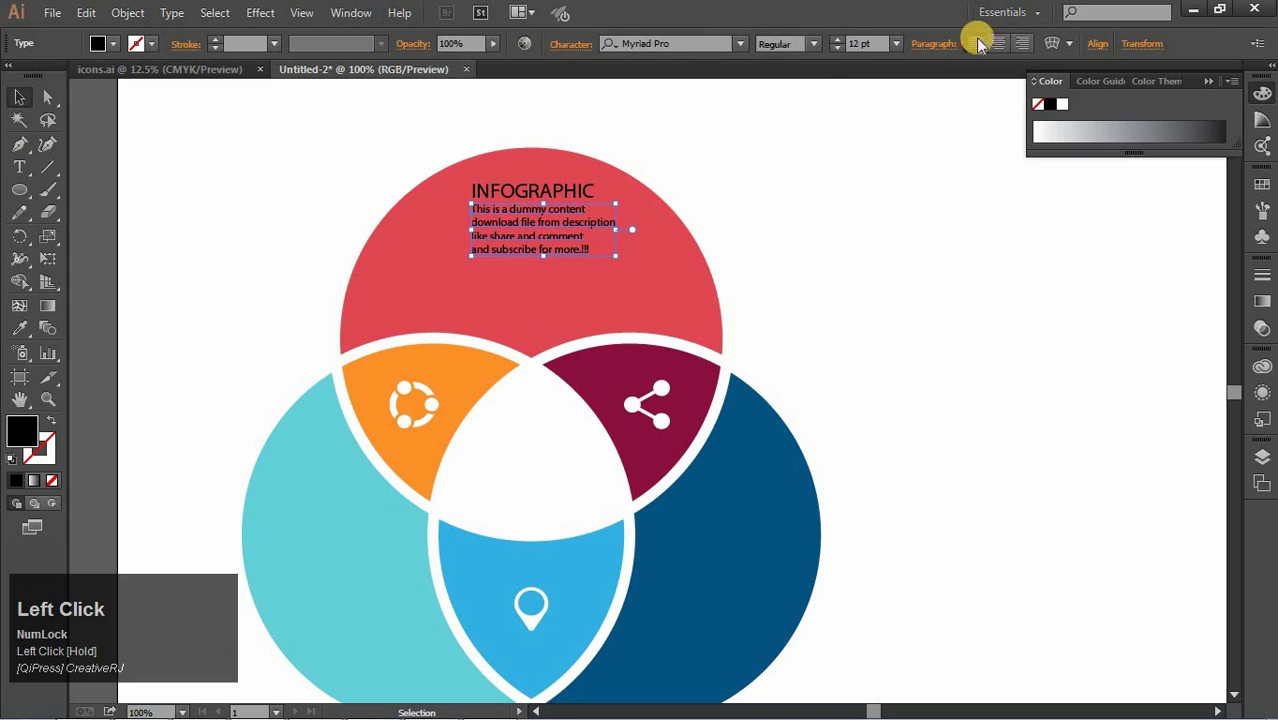
left_click(554, 197)
left_click(38, 339)
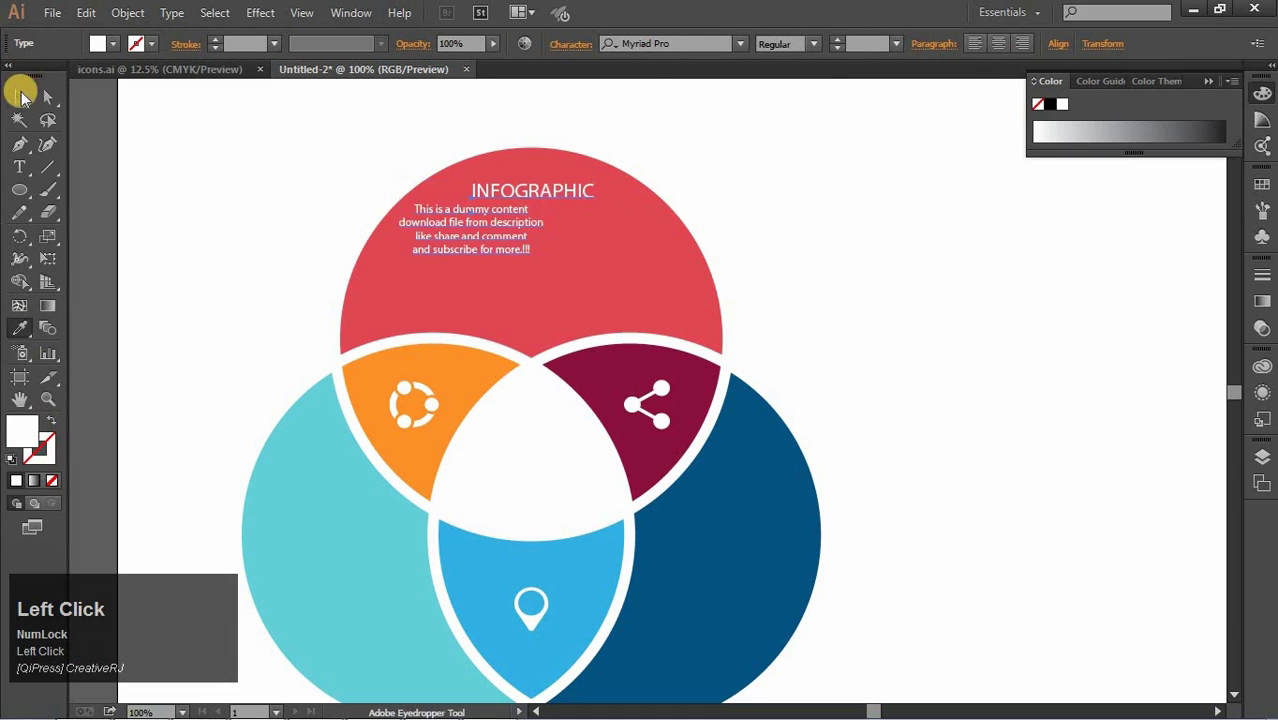
key("Right")
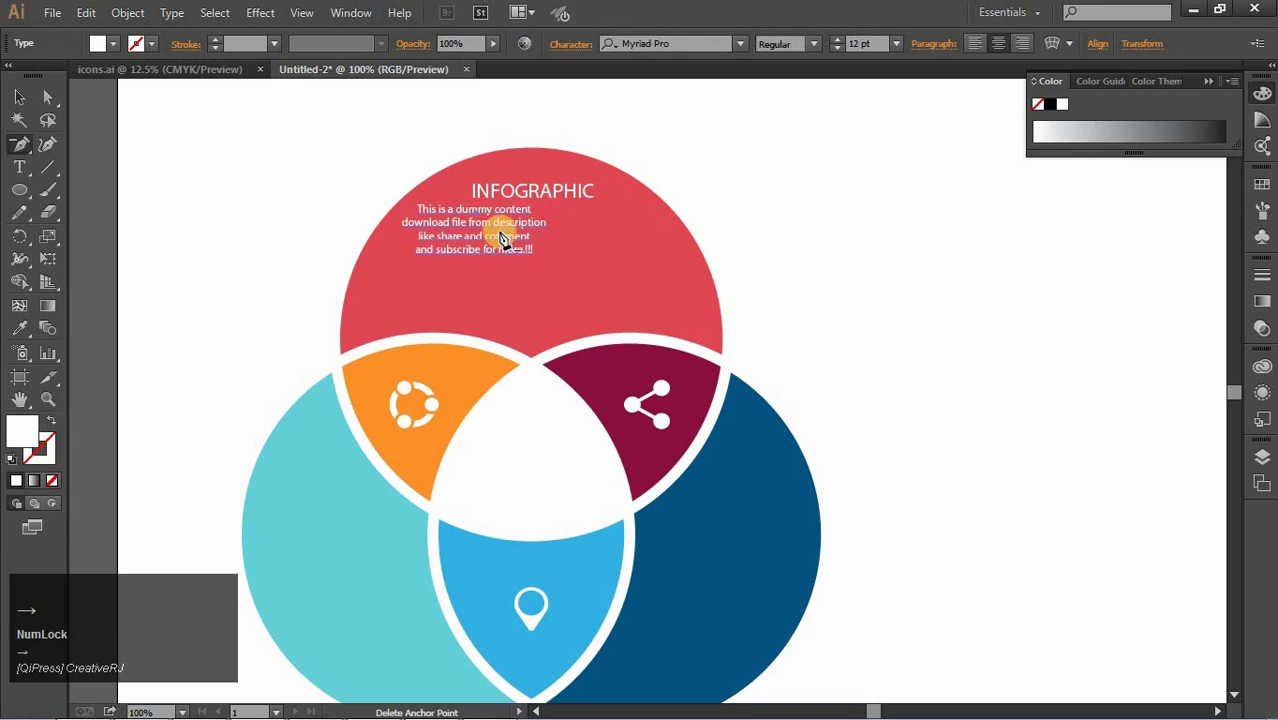
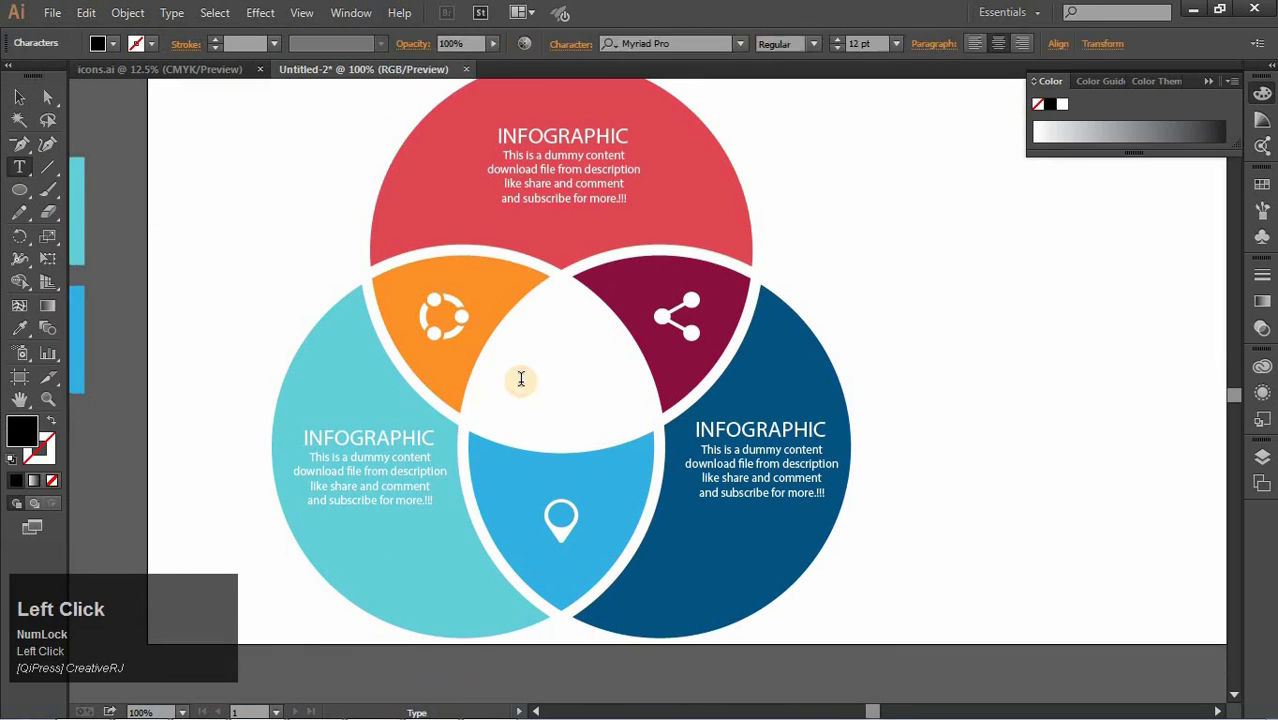
- Type 'Creative' over 'RJ' in the white centre, tighten the leading and finish editing
type("reative")
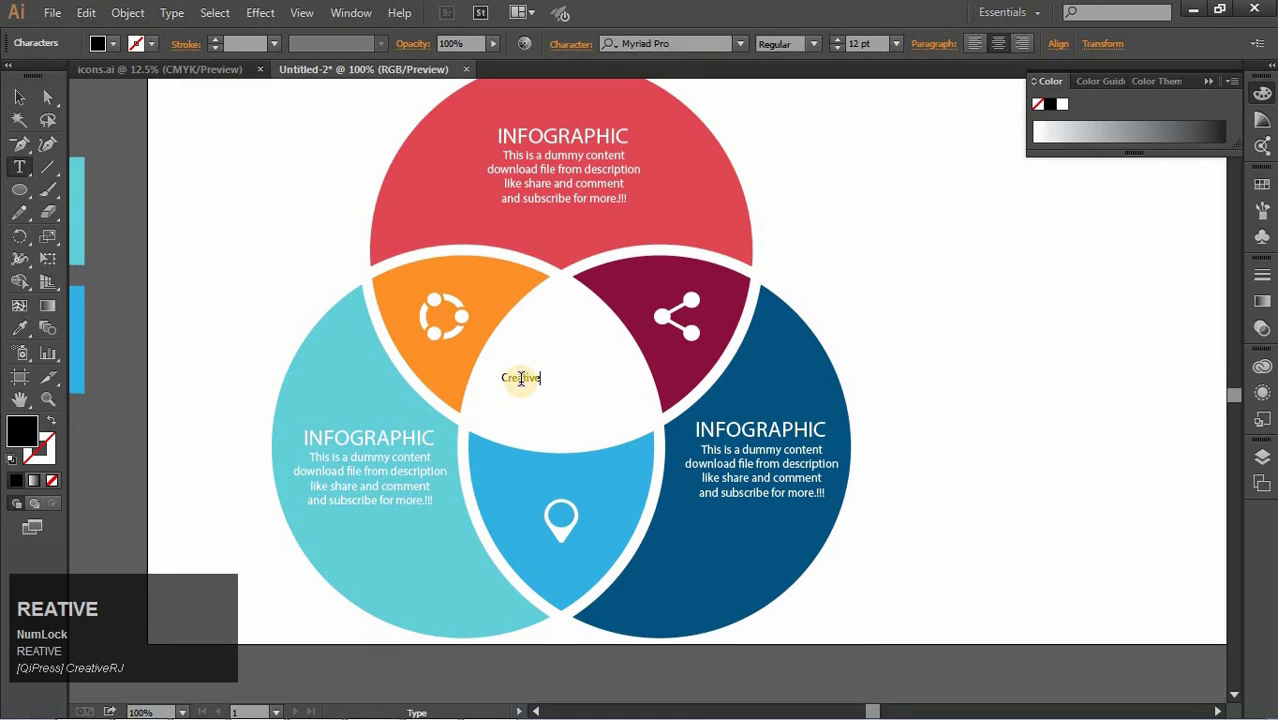
key("shift+Return")
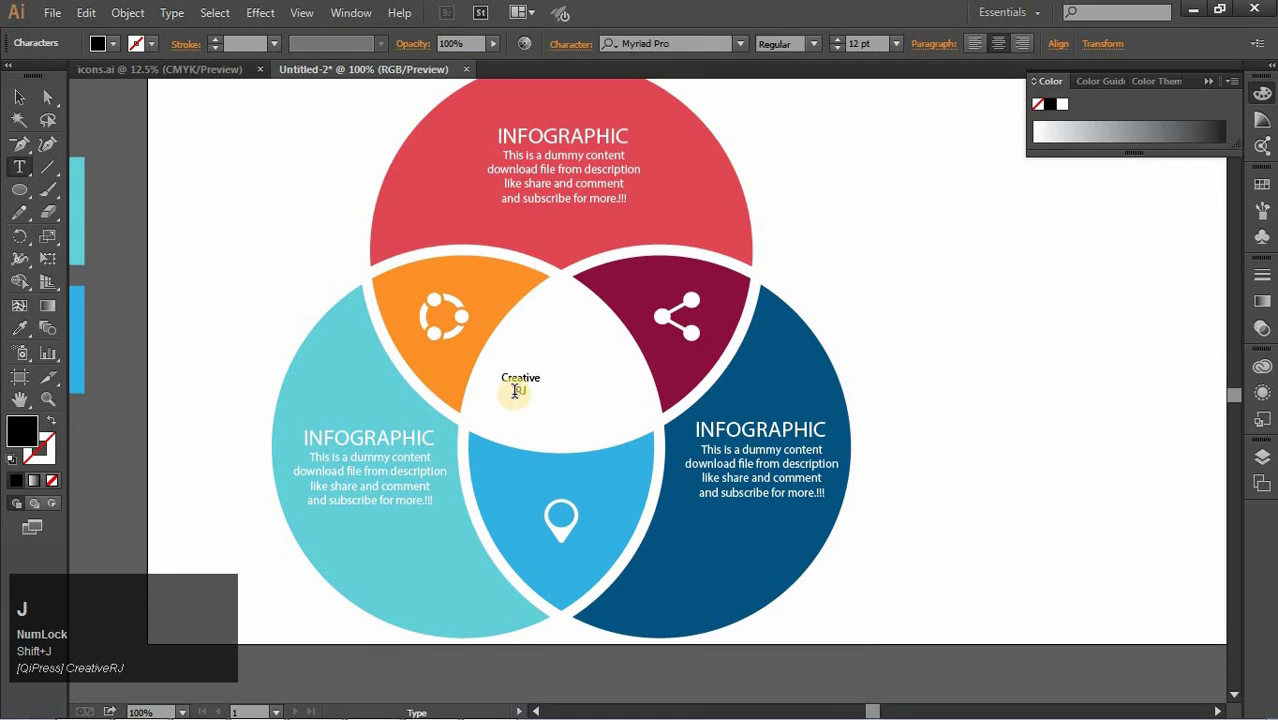
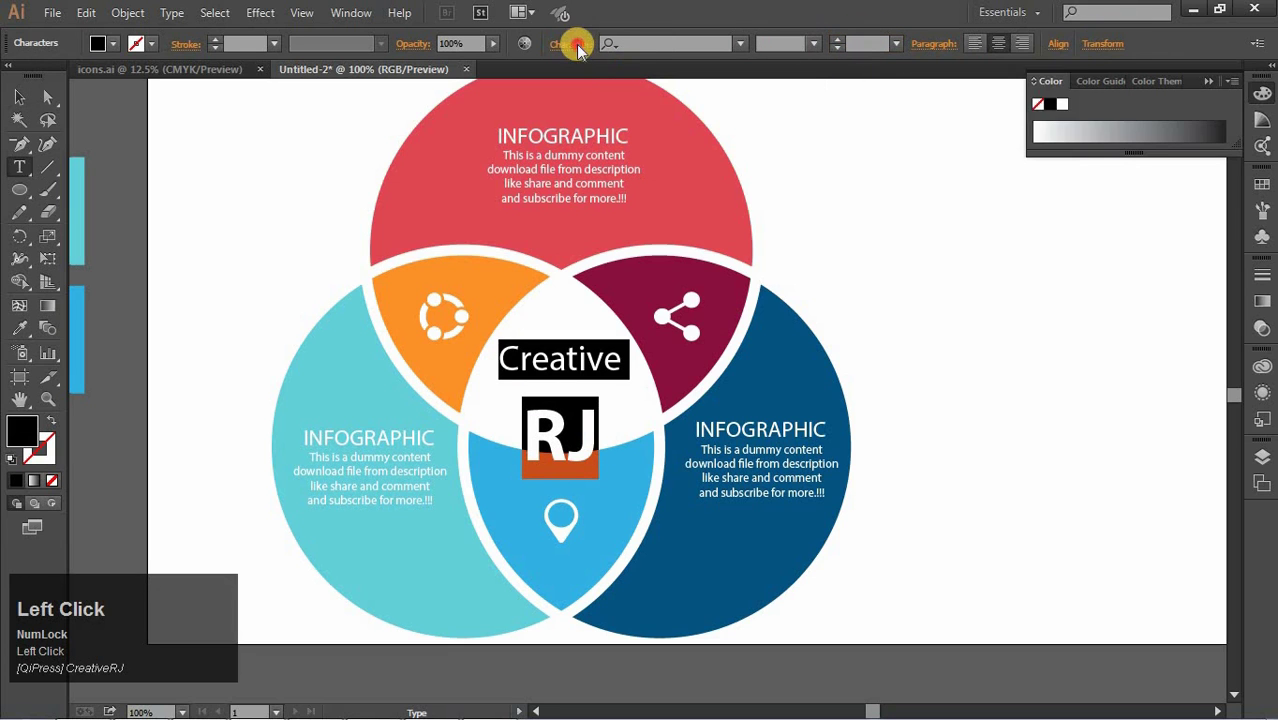
key("Up")
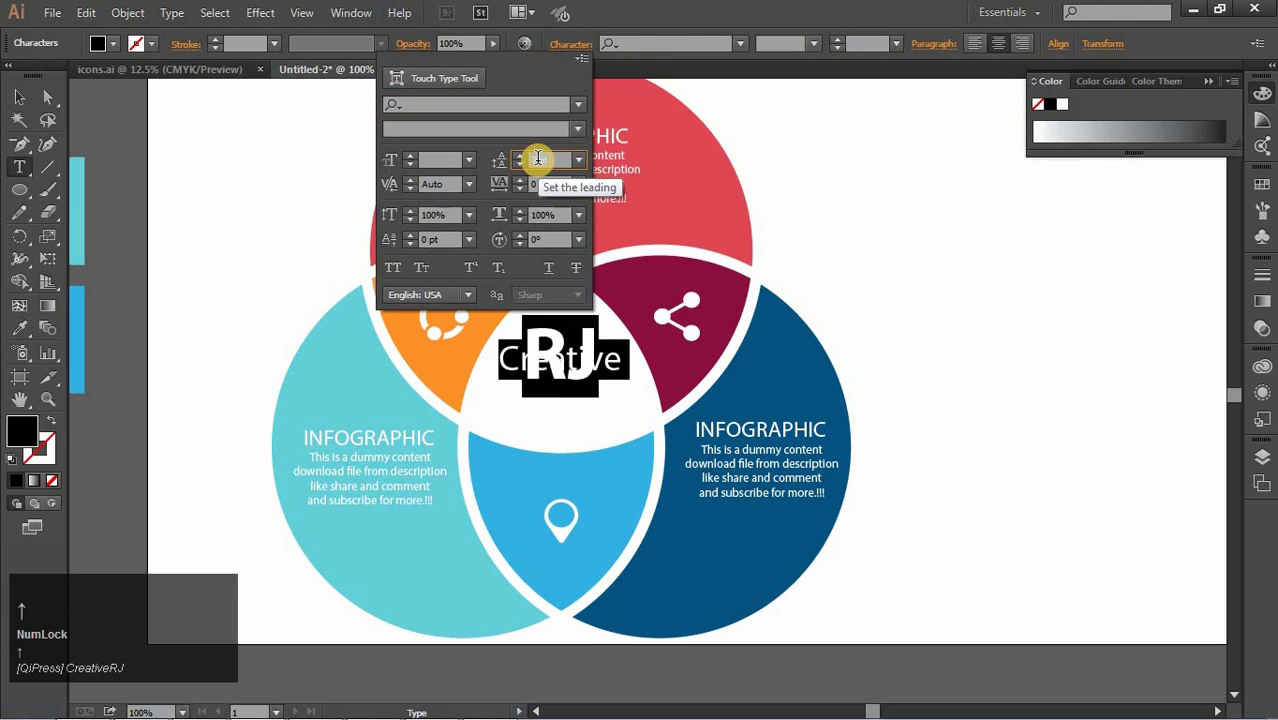
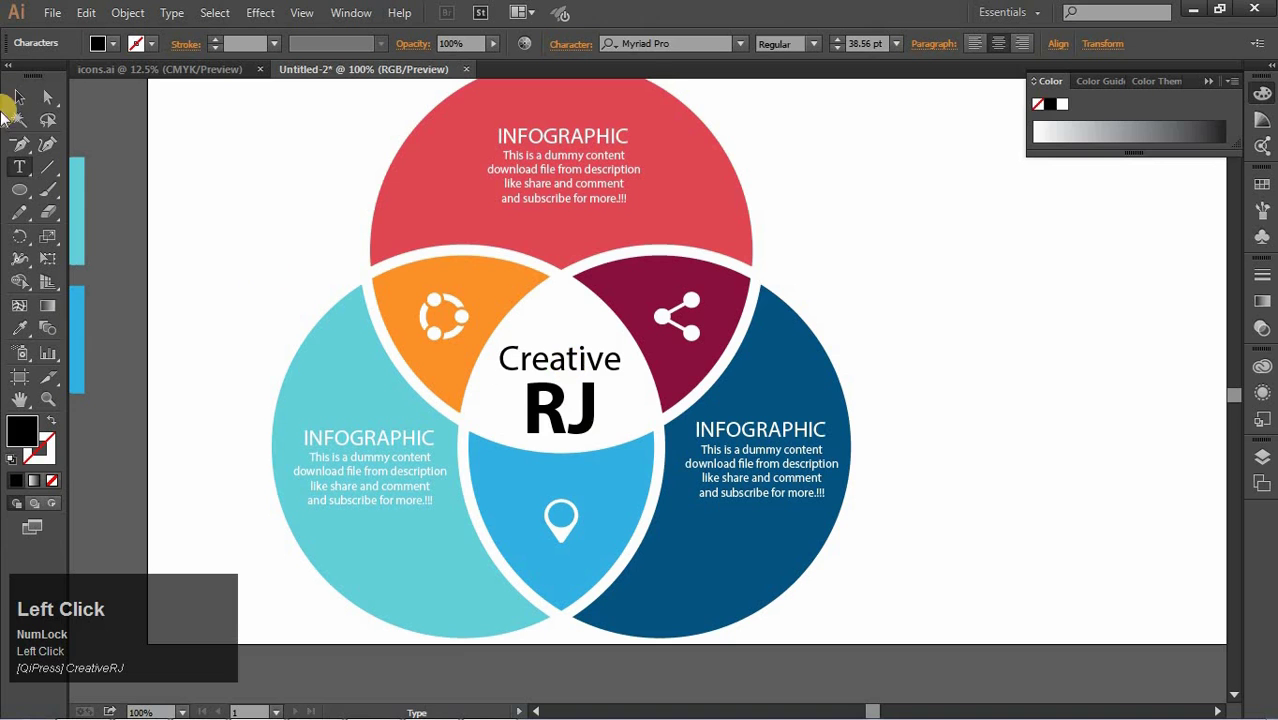
key("Up")
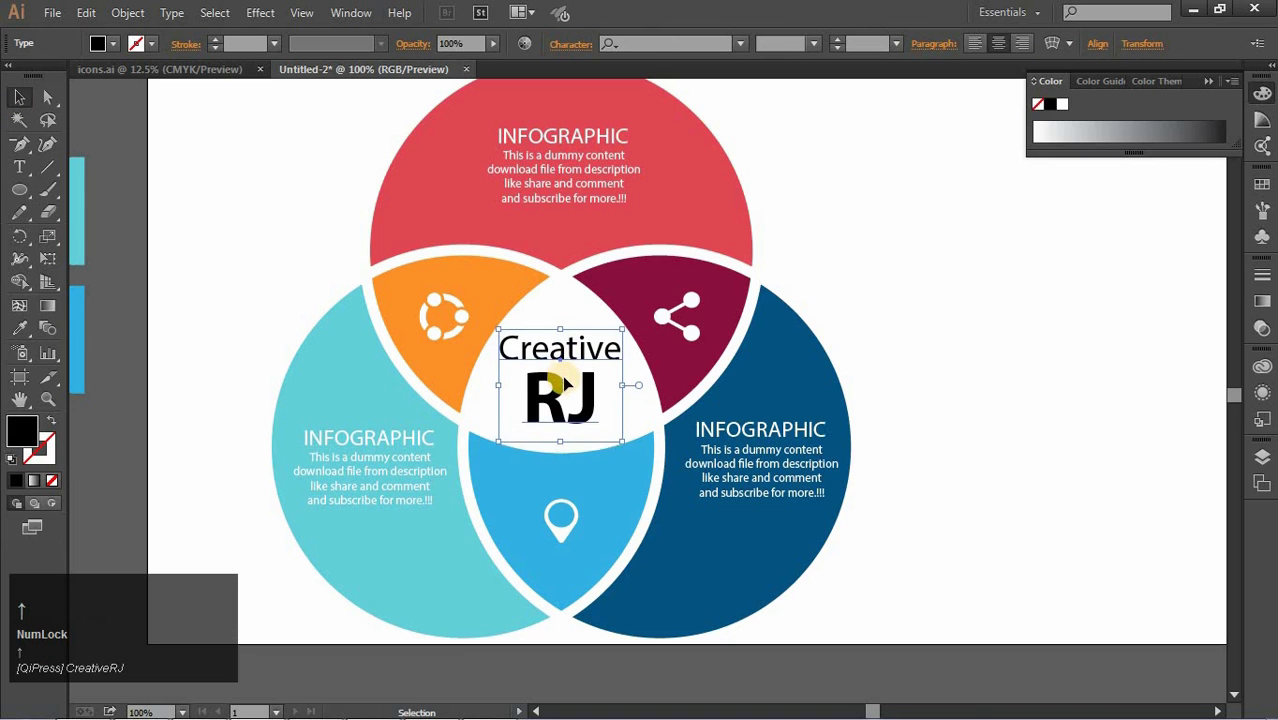
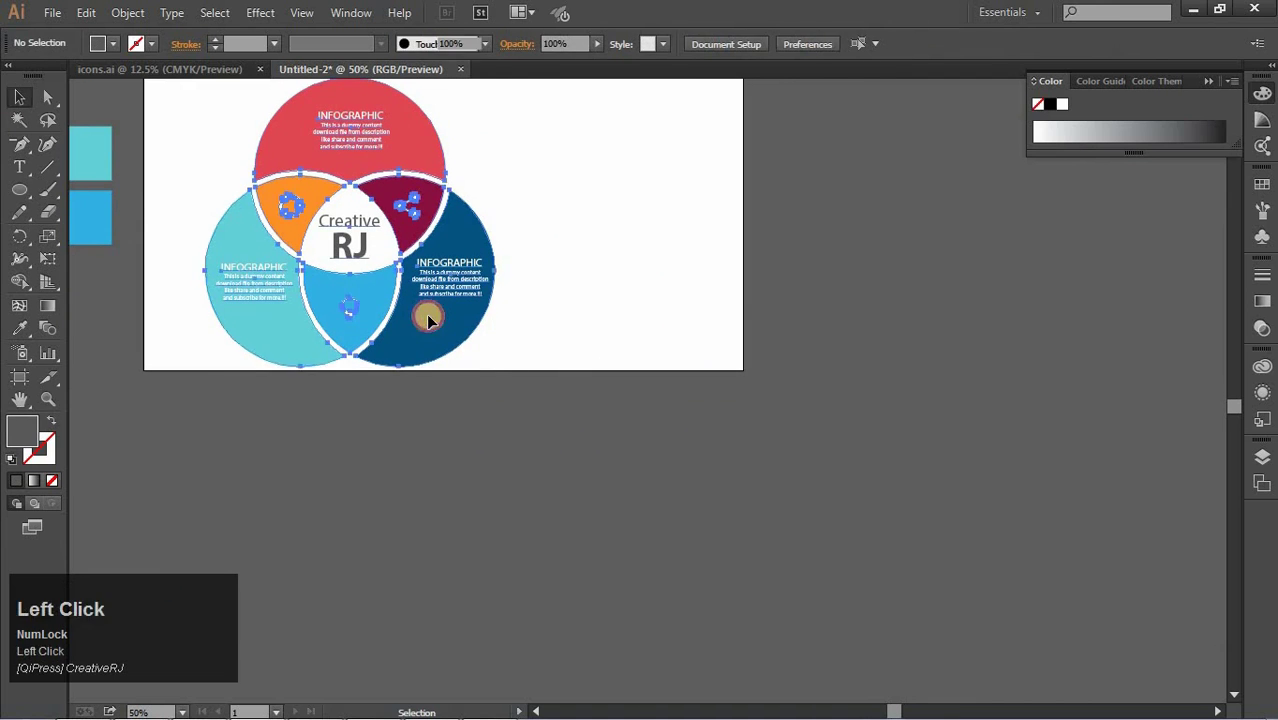
- Copy the diagram to the lower right and blend the copies with Specified Steps spacing
left_click_drag(422, 325, 960, 386)
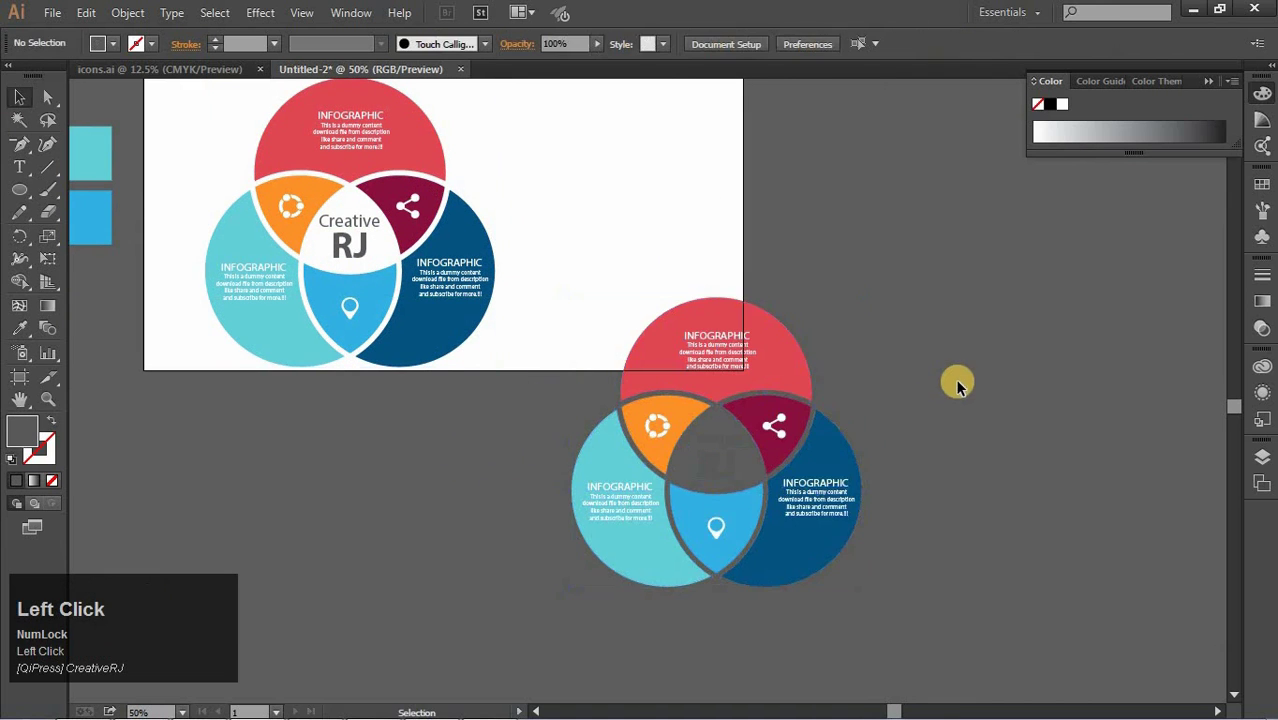
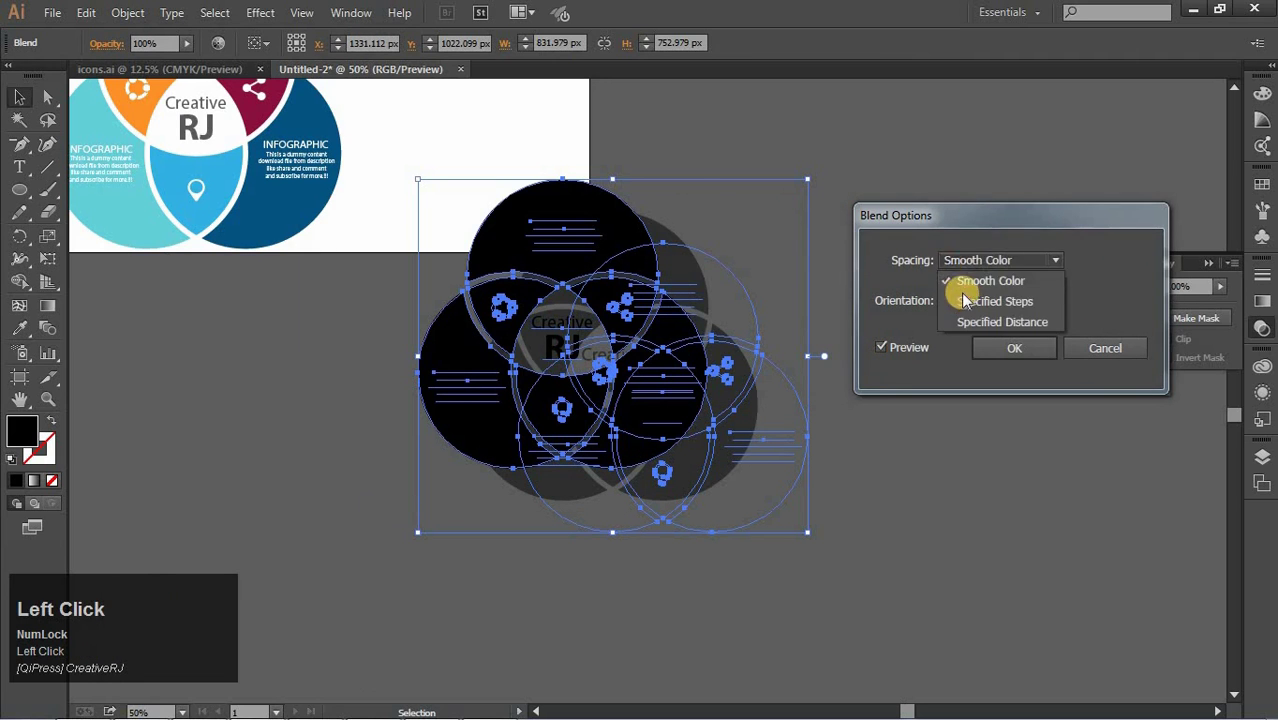
key("Up")
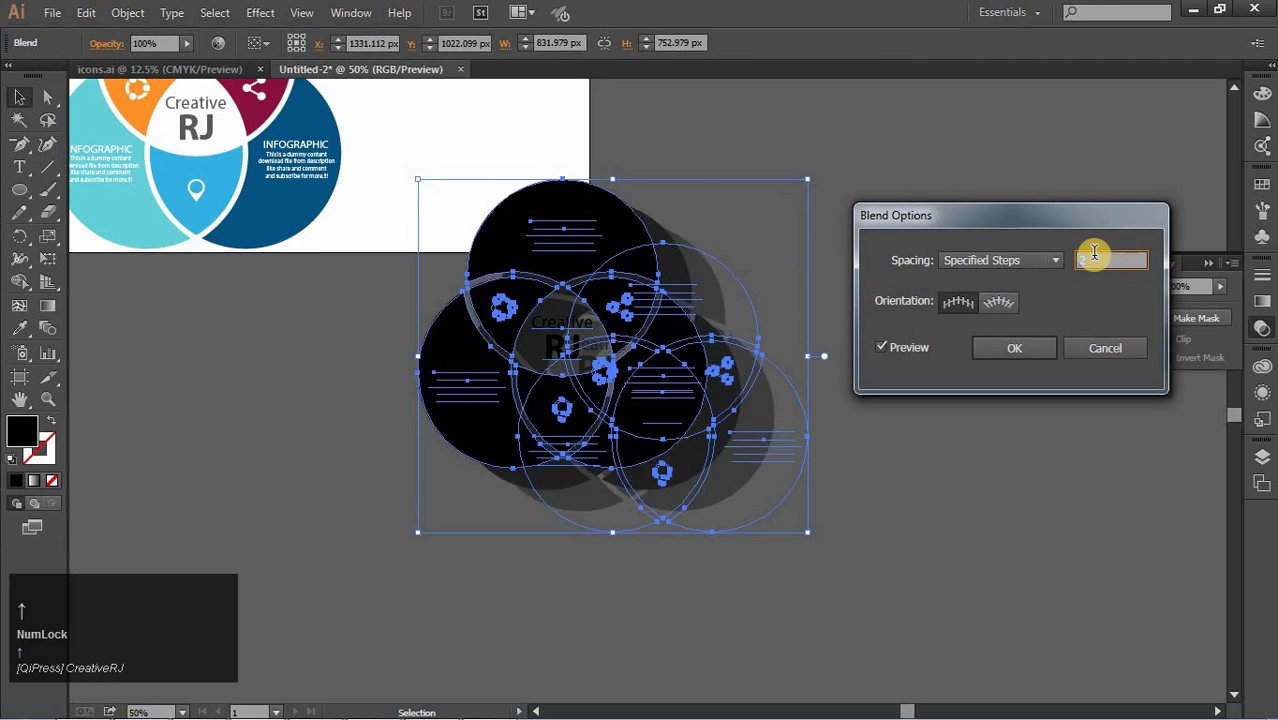